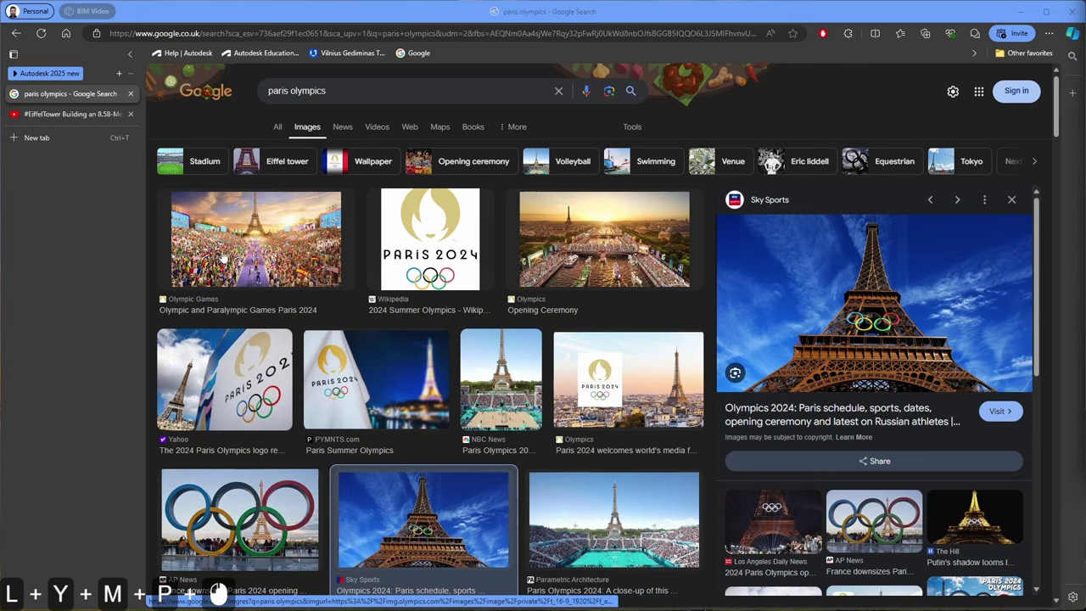
# Return from the Eiffel Tower video tab to the paris olympics image results.
pyautogui.press('p')
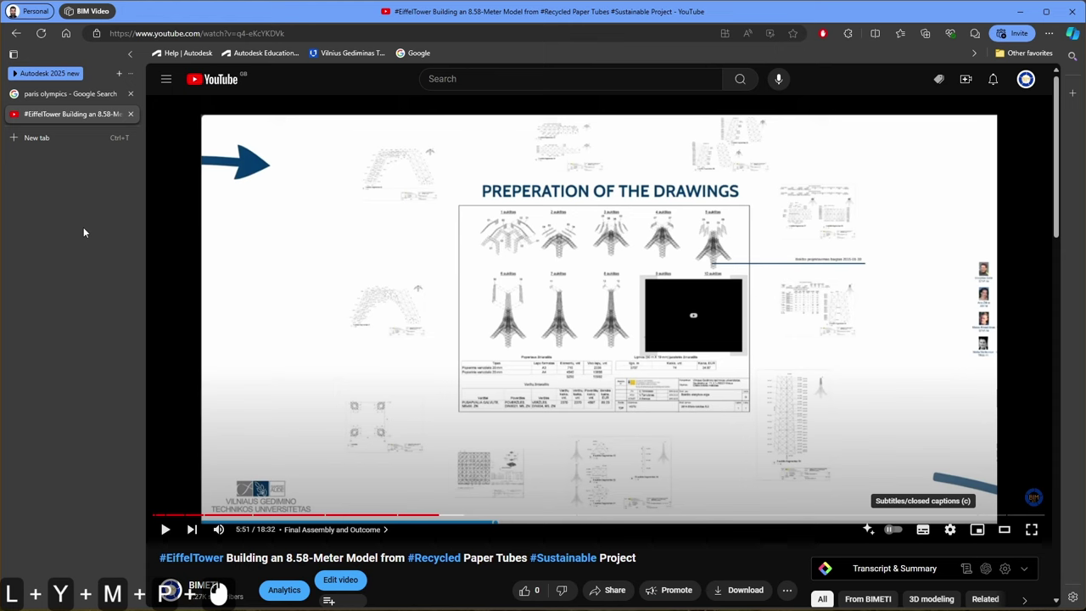
pyautogui.click(76, 95)
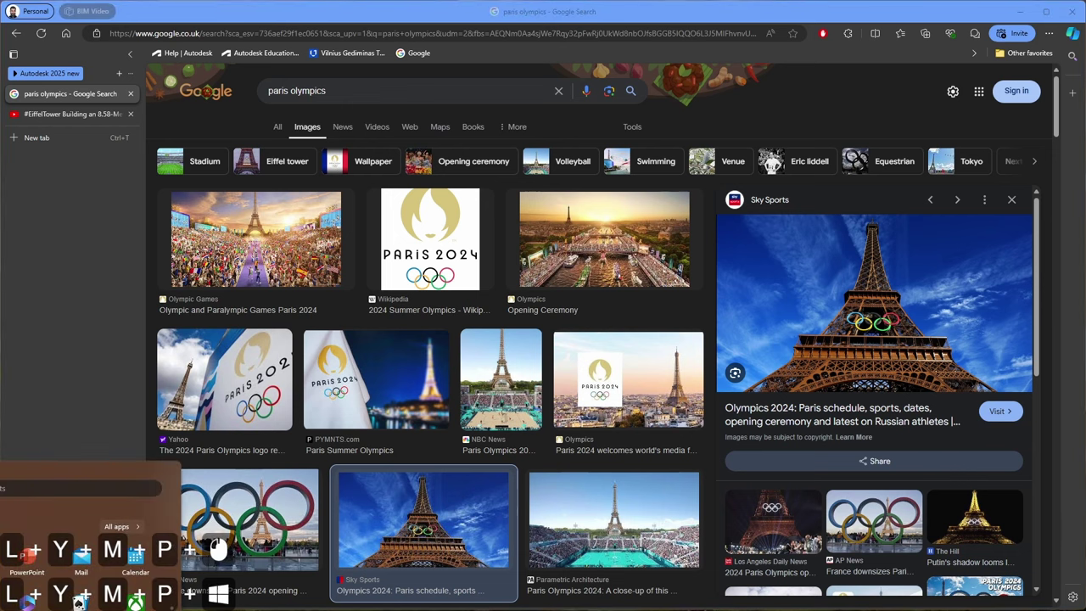
# Launch 3D Builder from the Windows search.
pyautogui.press('super+3')
pyautogui.press('super+d')
pyautogui.press('super+space')
pyautogui.press('super+b')
pyautogui.press('super+u')
pyautogui.press('super+i')
pyautogui.press('super+p')
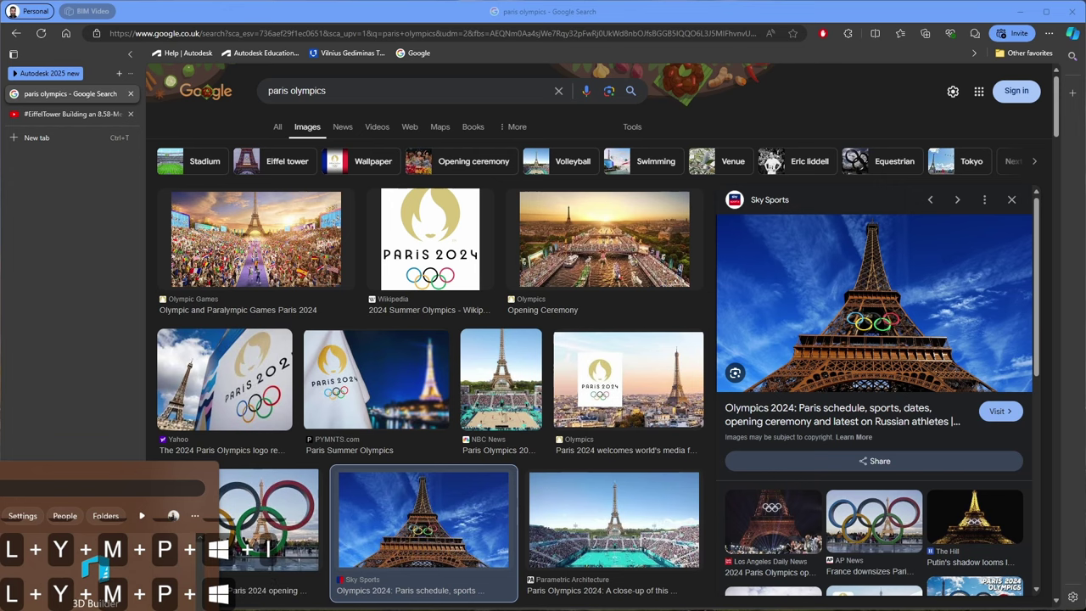
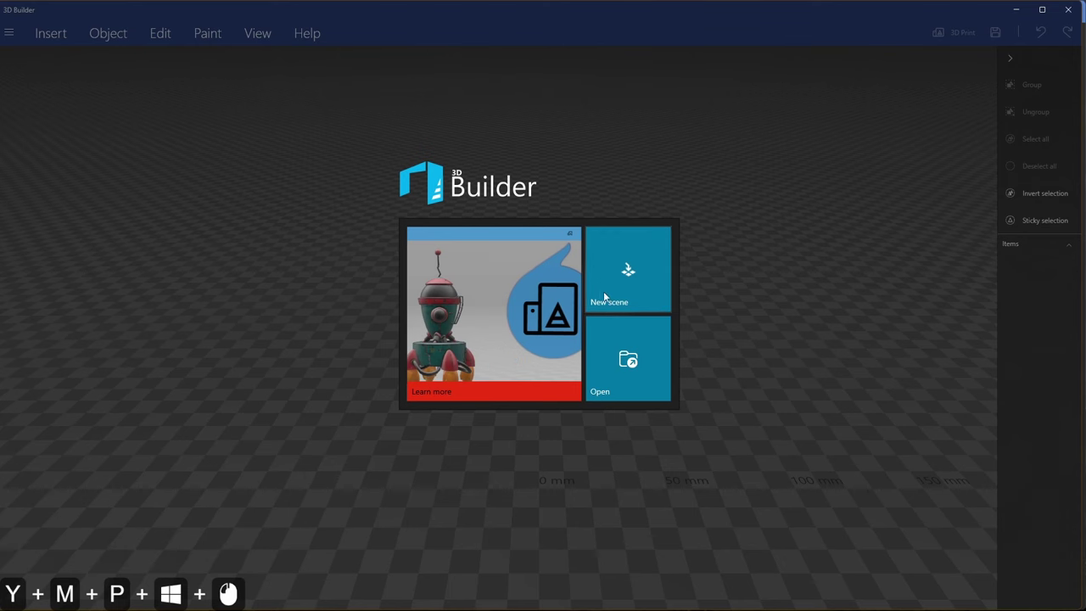
# Start a new empty scene and bring up the 3D library from Insert > Add.
pyautogui.click(626, 277)
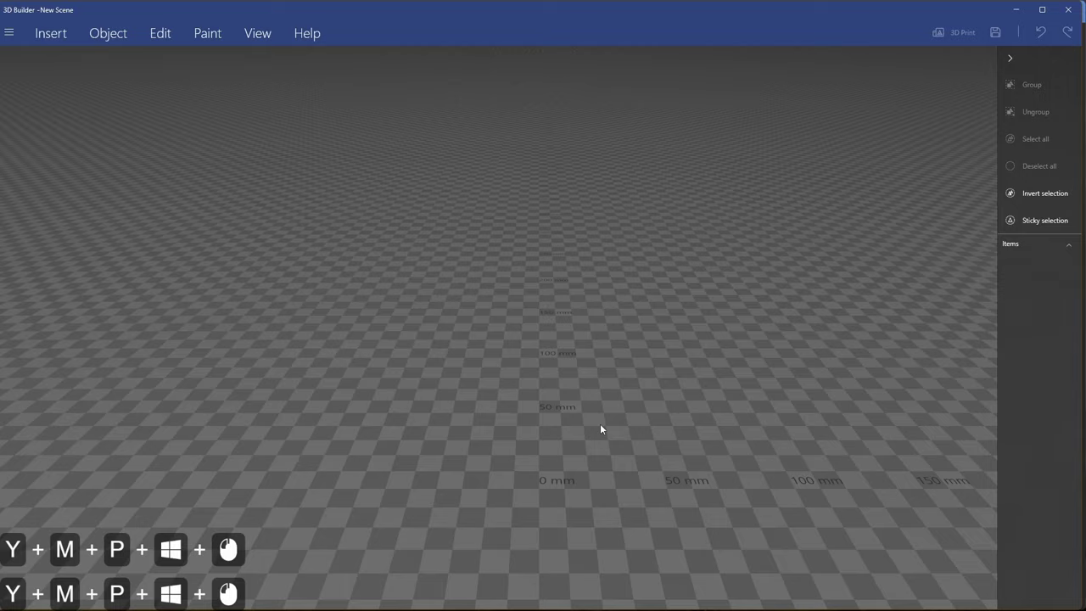
pyautogui.scroll(-3)
pyautogui.scroll(3)
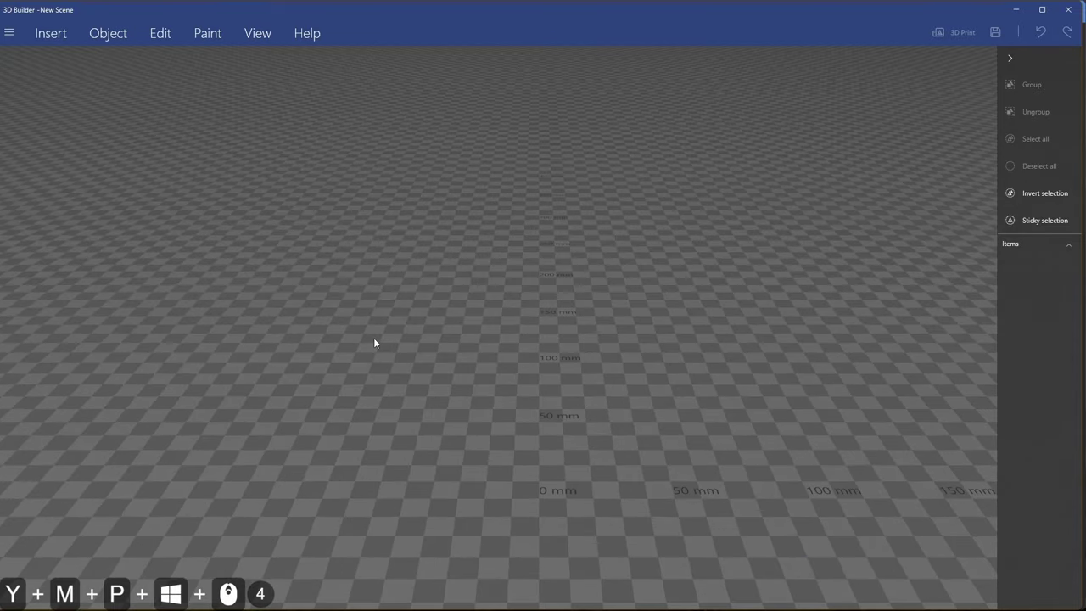
pyautogui.click(62, 38)
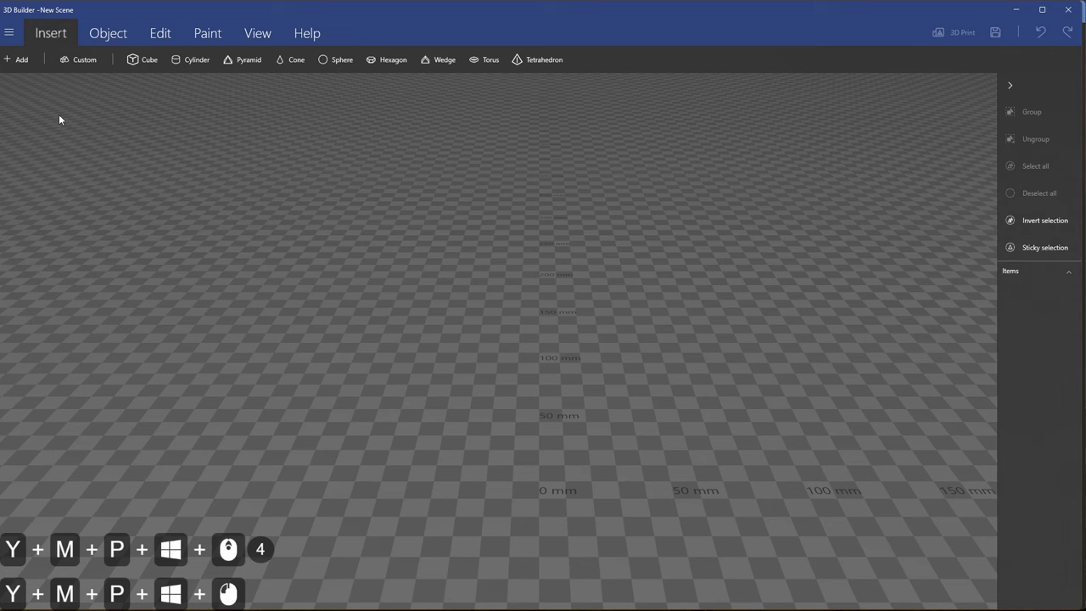
pyautogui.click(29, 64)
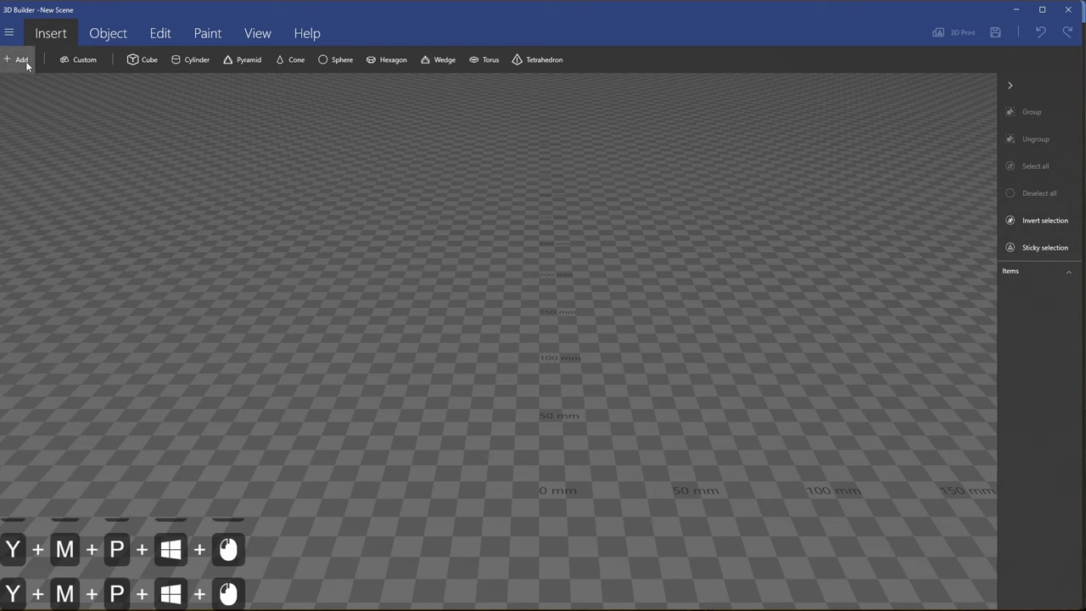
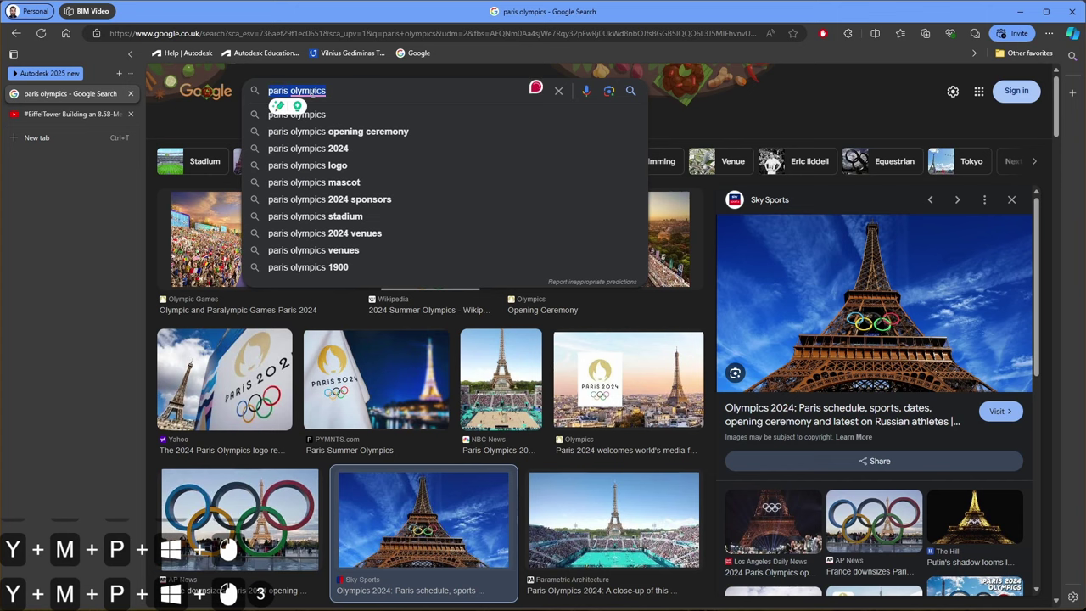
# Run a Google image search for 'olympic rings'.
pyautogui.press('super+o')
pyautogui.press('super+l')
pyautogui.press('super+p')
pyautogui.press('super+p')
pyautogui.press('super+i')
pyautogui.press('super+c')
pyautogui.press('super+space')
pyautogui.press('super+r')
pyautogui.press('super+i')
pyautogui.press('super+n')
pyautogui.press('super+g')
pyautogui.press('super+s')
pyautogui.press('super+Return')
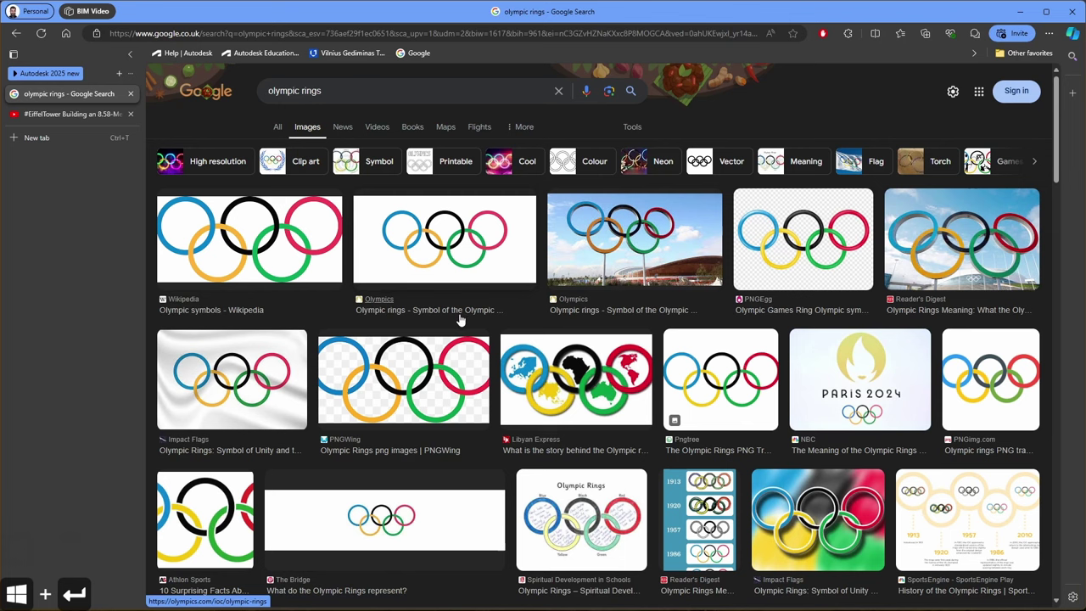
# Browse the results and copy the link to the black Wikimedia Commons rings image.
pyautogui.scroll(-3)
pyautogui.scroll(3)
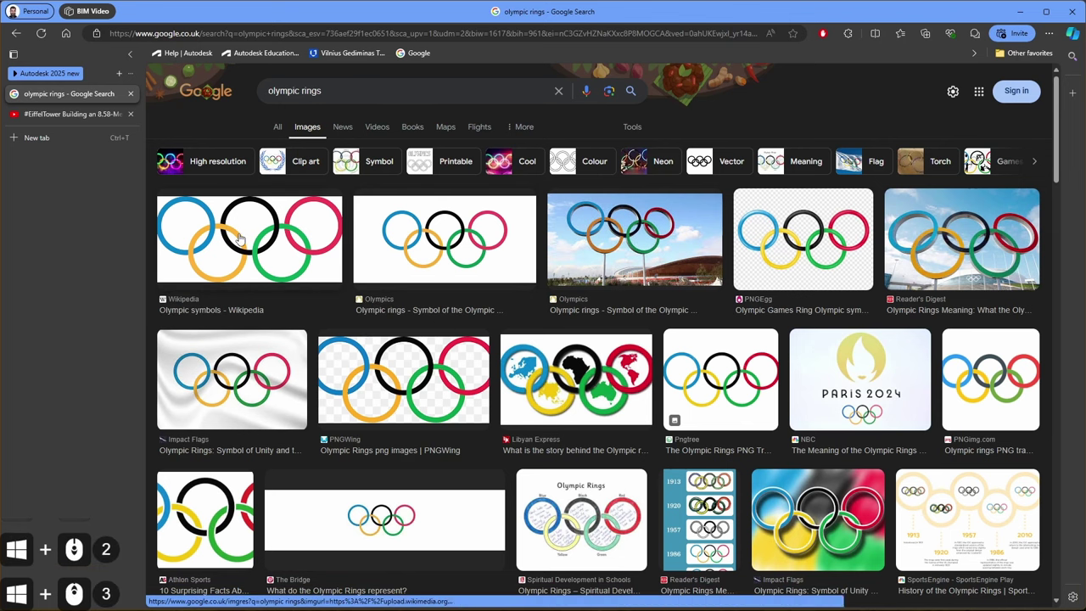
pyautogui.scroll(-3)
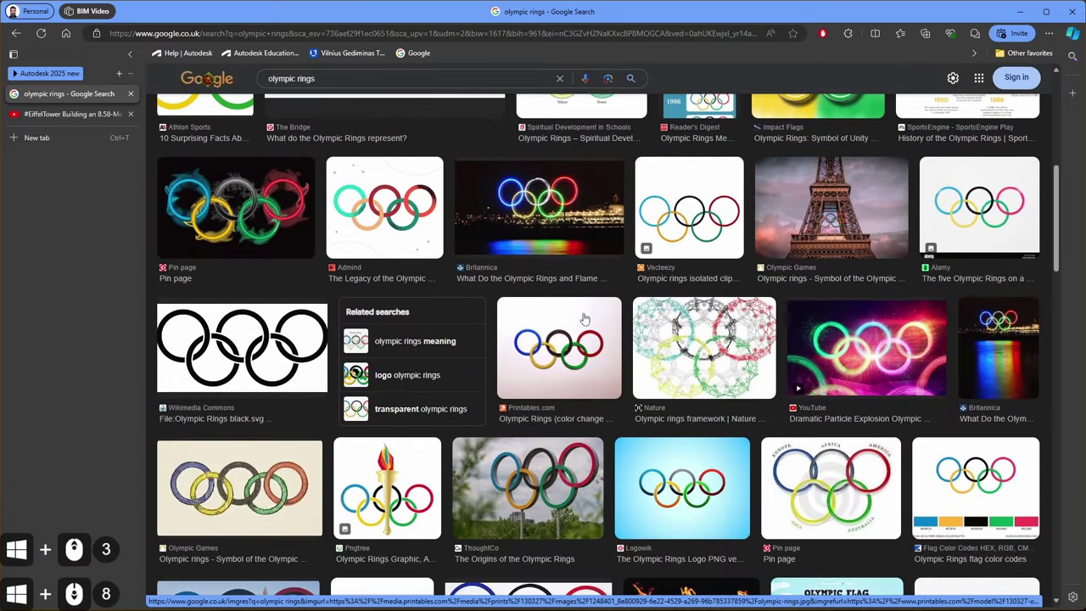
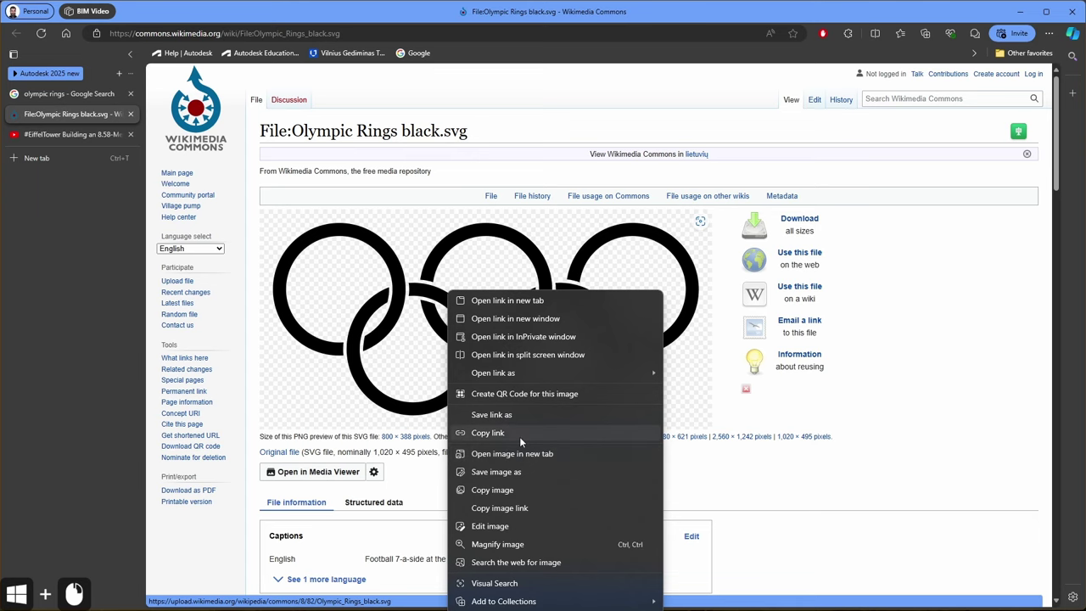
pyautogui.click(530, 436)
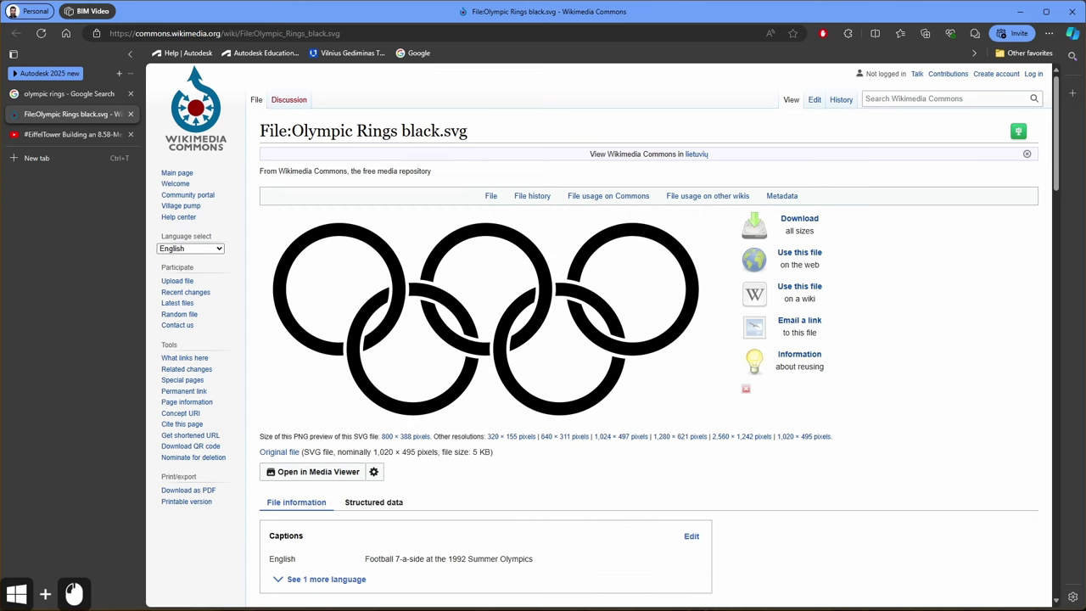
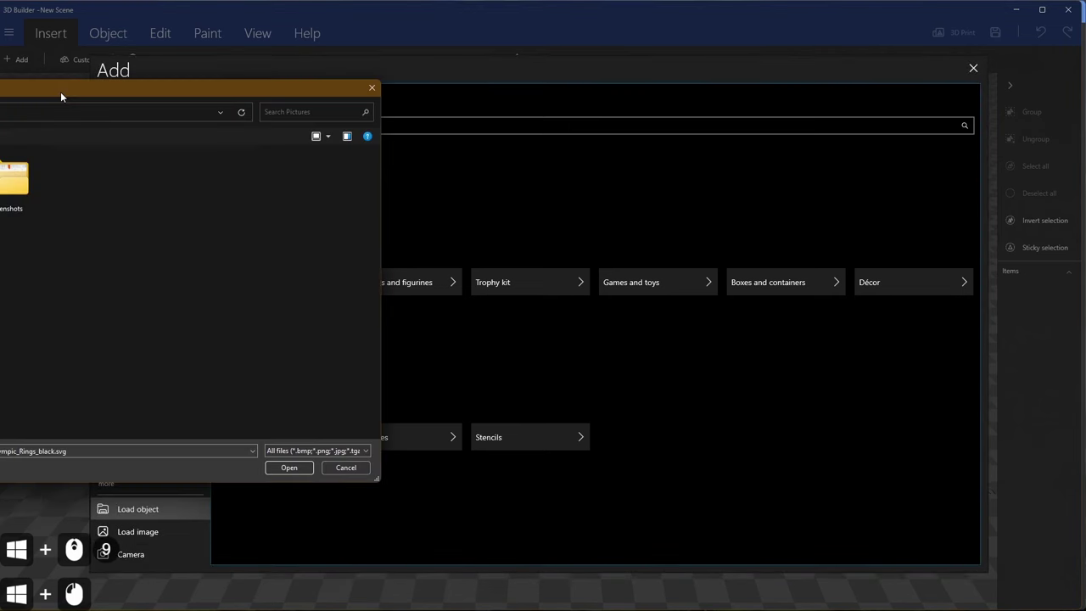
# Browse the Pictures folder in the Open dialog and cancel without importing anything.
pyautogui.scroll(-3)
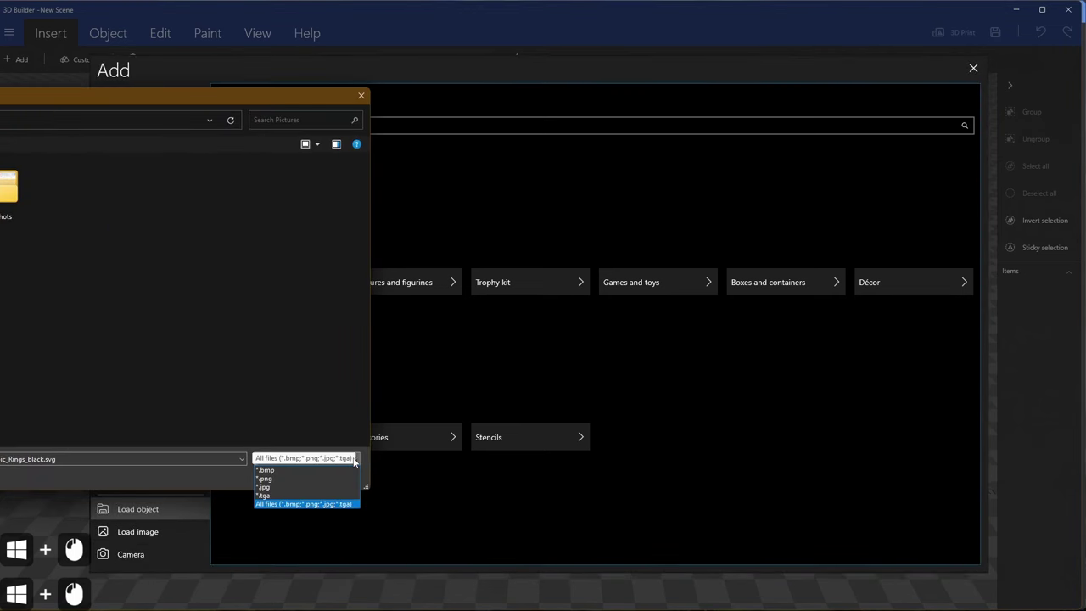
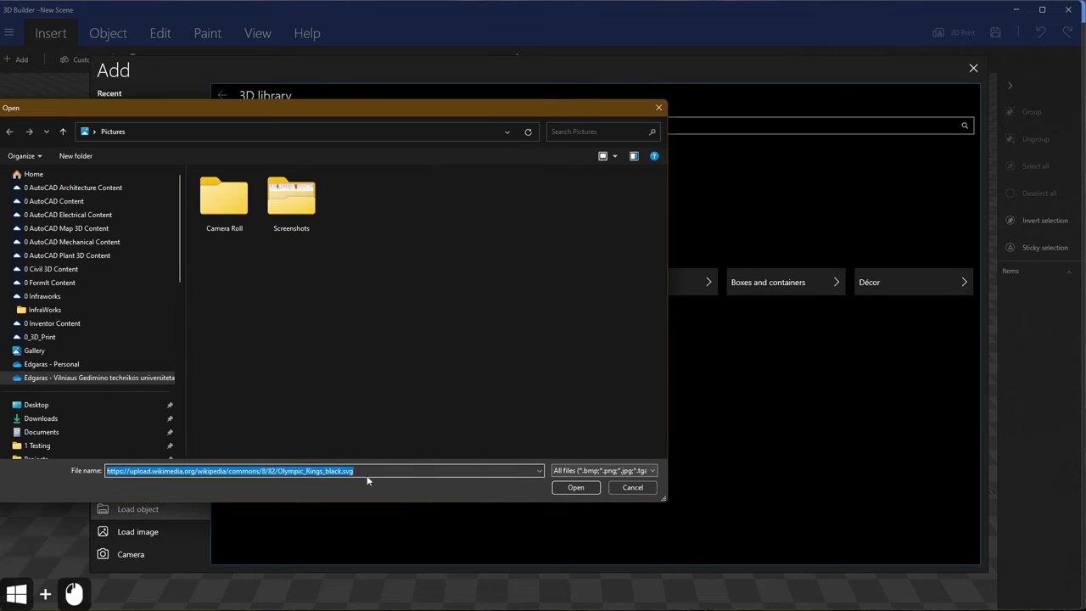
pyautogui.click(385, 481)
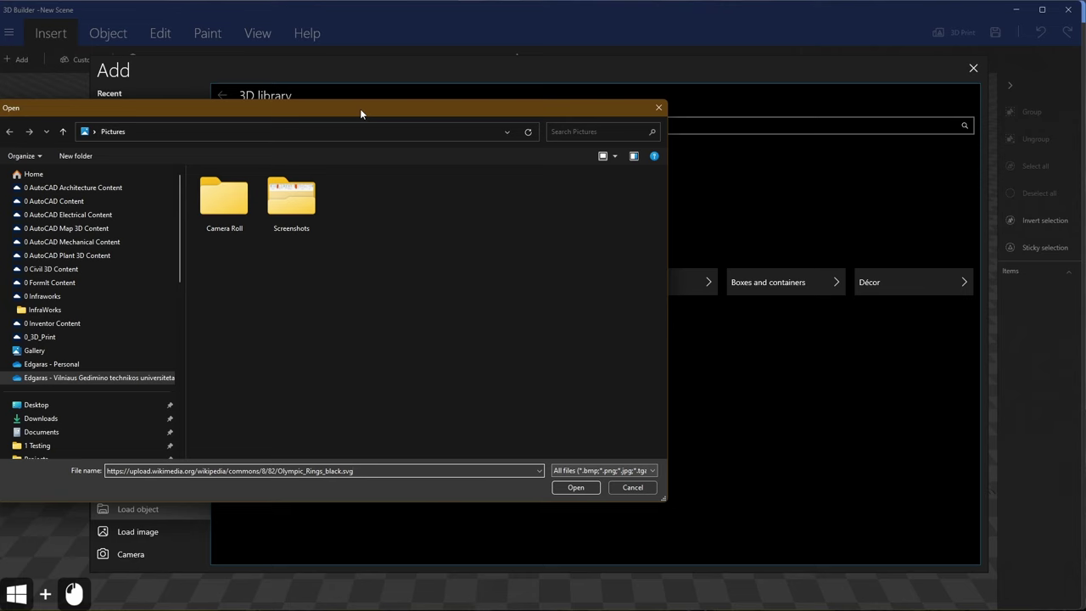
pyautogui.click(366, 111)
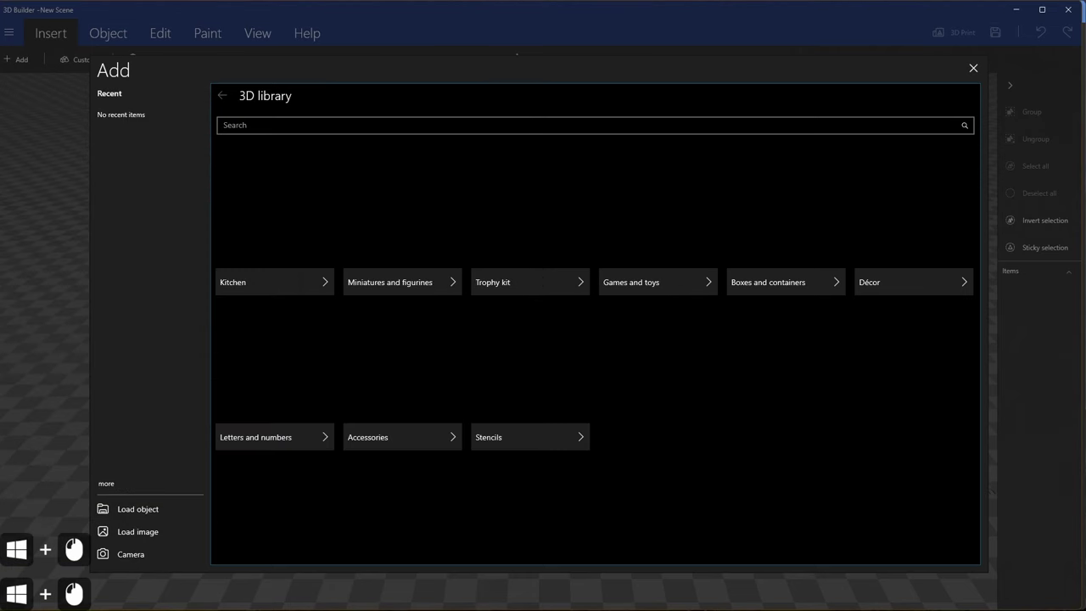
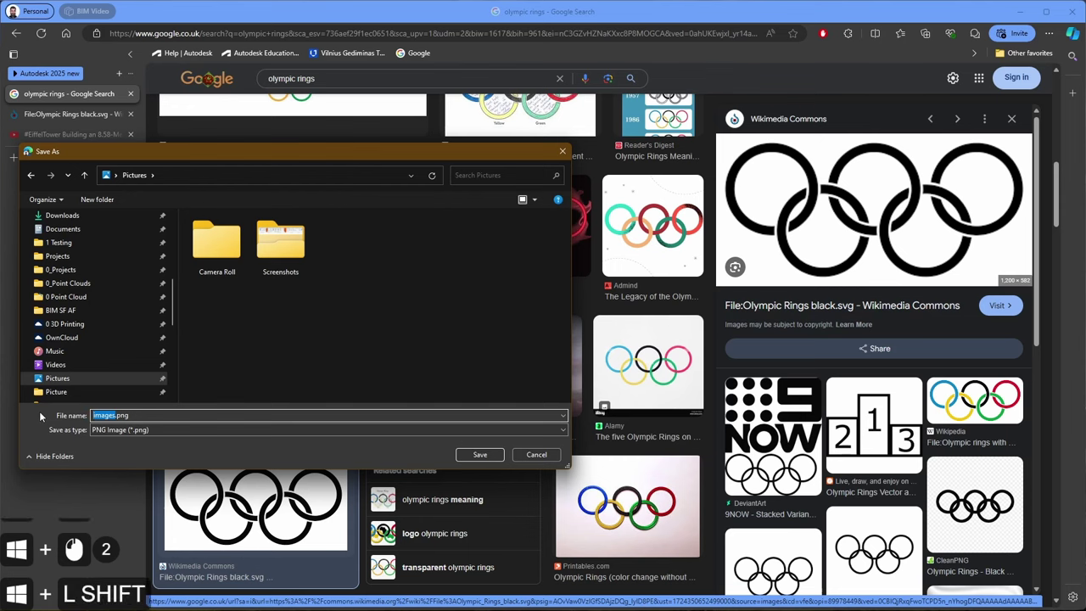
# Name the image Olympic_Rings-BW in the Save As window for the Pictures folder.
pyautogui.press('shift+super+o')
pyautogui.press('super+l')
pyautogui.press('super+y')
pyautogui.press('super+m')
pyautogui.press('super+p')
pyautogui.press('super+i')
pyautogui.press('super+c')
pyautogui.press('shift+super+-')
pyautogui.press('super+r')
pyautogui.press('super+i')
pyautogui.press('super+n')
pyautogui.press('super+g')
pyautogui.press('super+s')
pyautogui.click(391, 504)
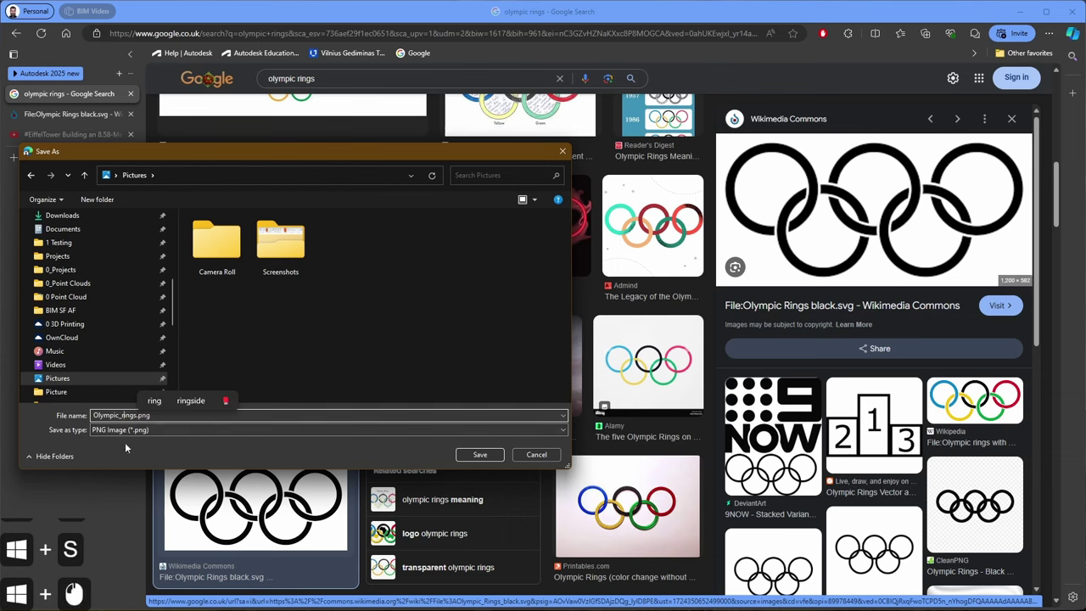
pyautogui.press('super+BackSpace')
pyautogui.press('shift+super+r')
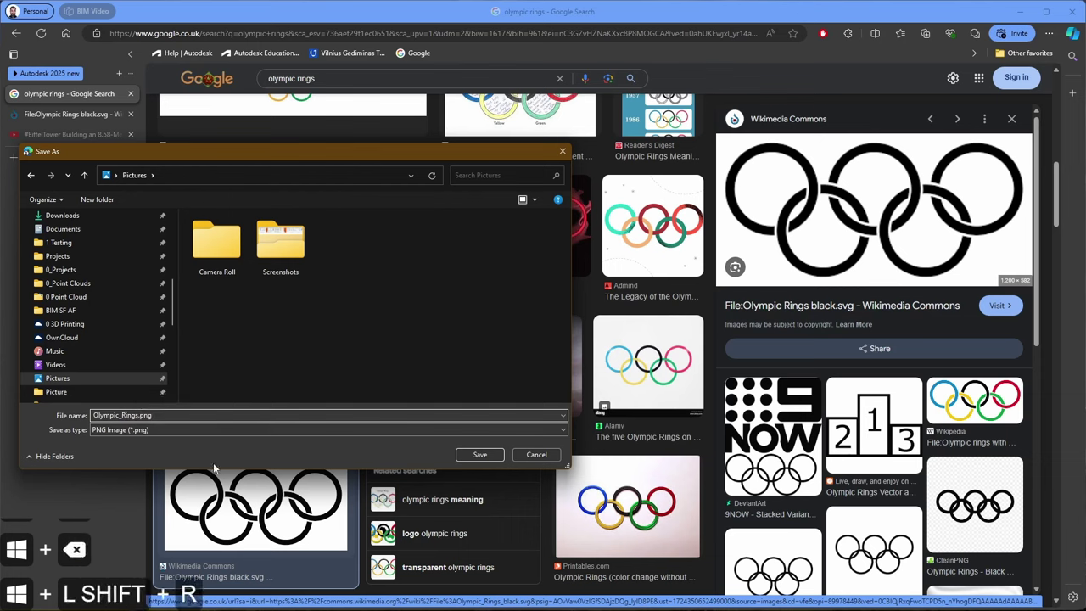
pyautogui.press('shift+super+-')
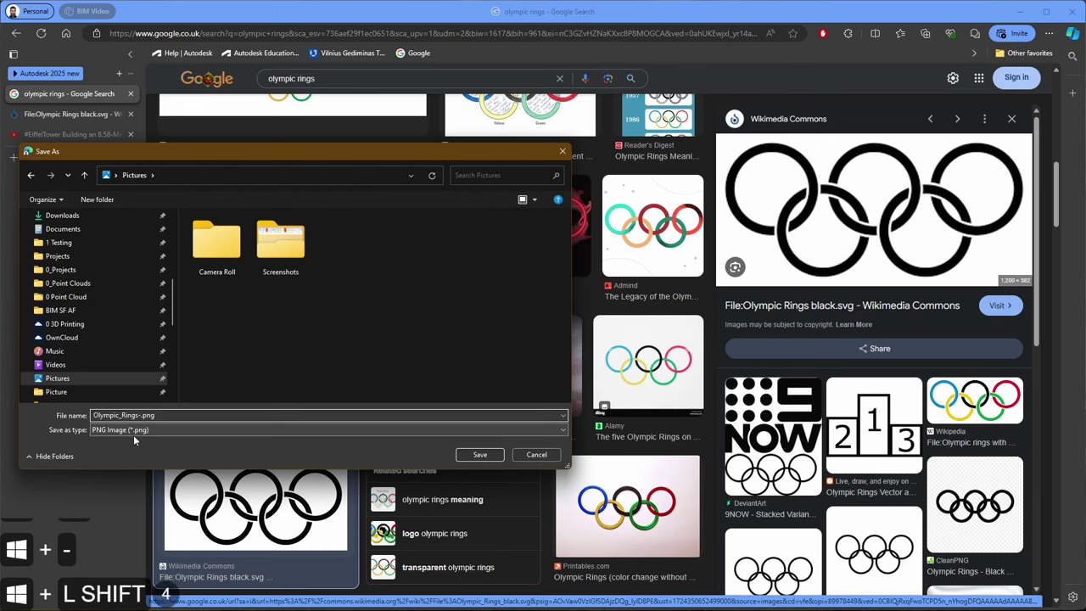
pyautogui.press('shift+super+b')
pyautogui.press('shift+super+w')
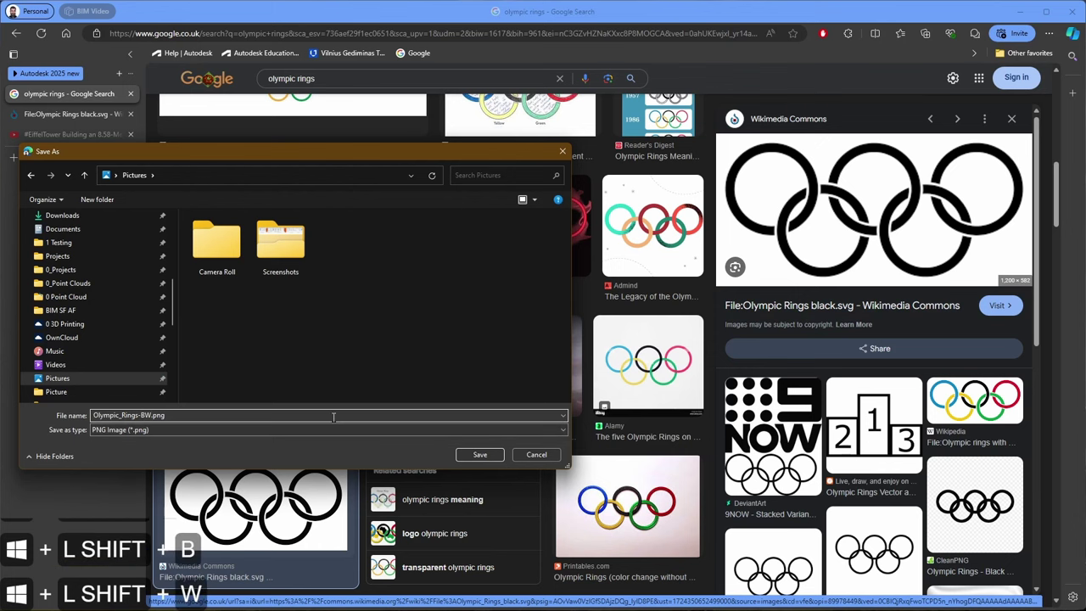
# Preview the black Wikimedia Commons Olympic Rings image in the results.
pyautogui.click(391, 504)
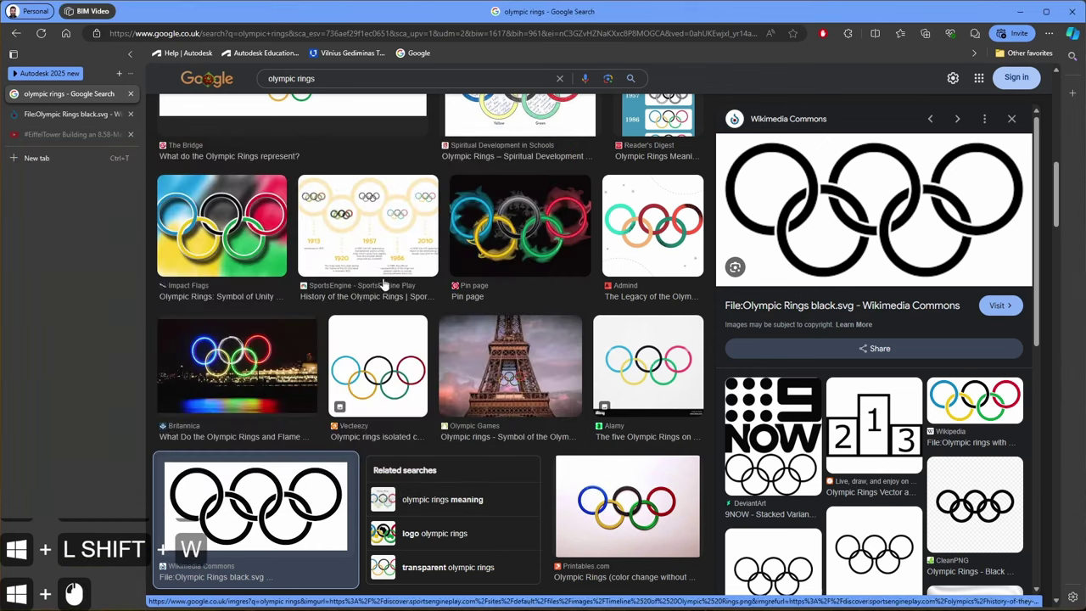
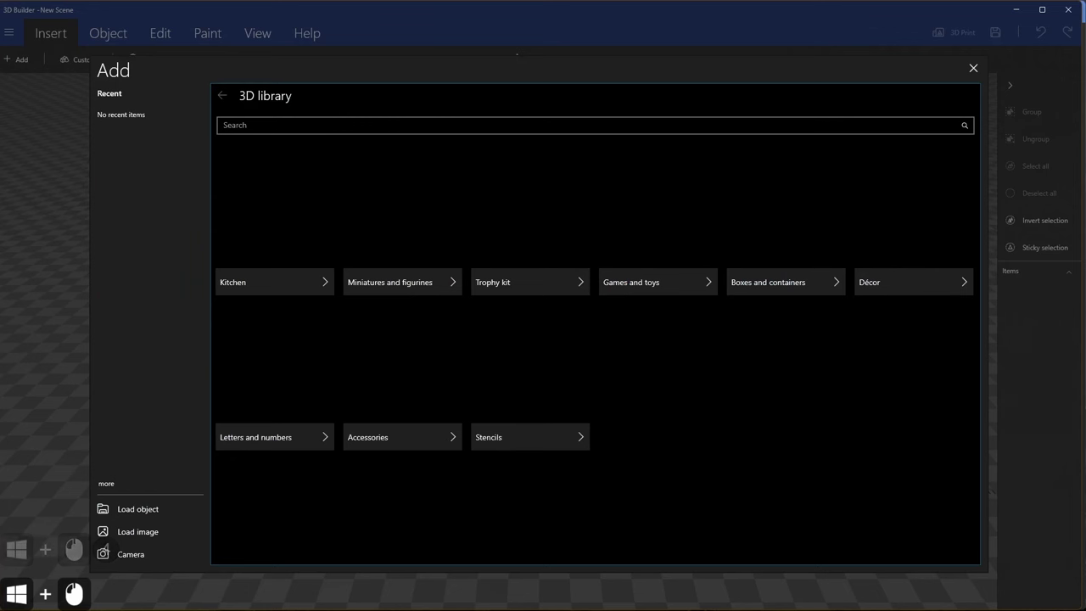
# Browse to Pictures and select Olympic_Rings-BW.png for loading as an image.
pyautogui.click(157, 534)
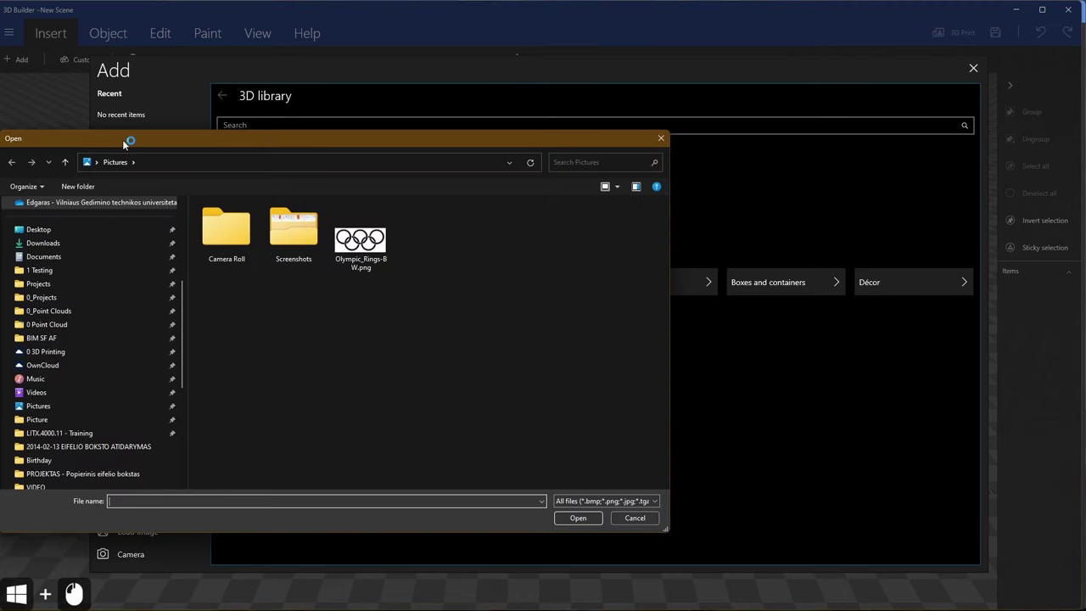
pyautogui.click(372, 250)
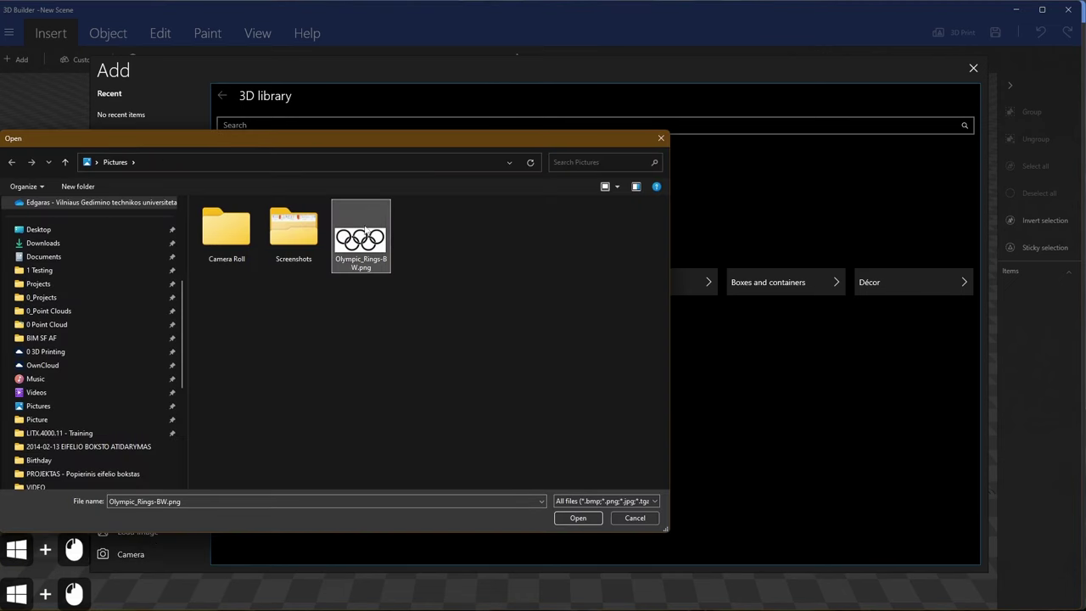
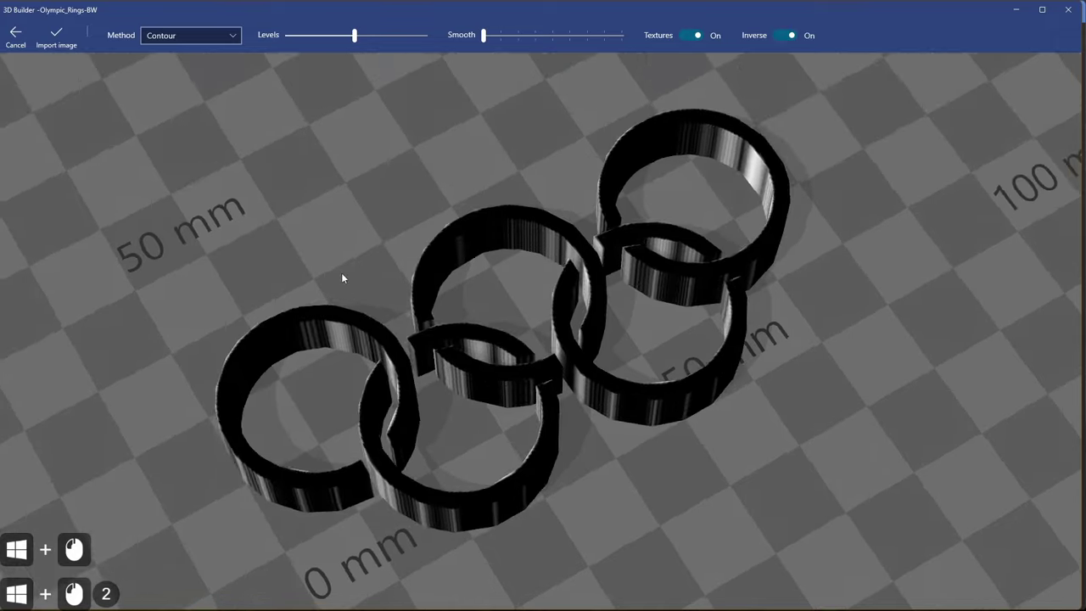
# Test the Smooth and Levels sliders, leaving smoothing off and levels at the middle.
pyautogui.click(491, 37)
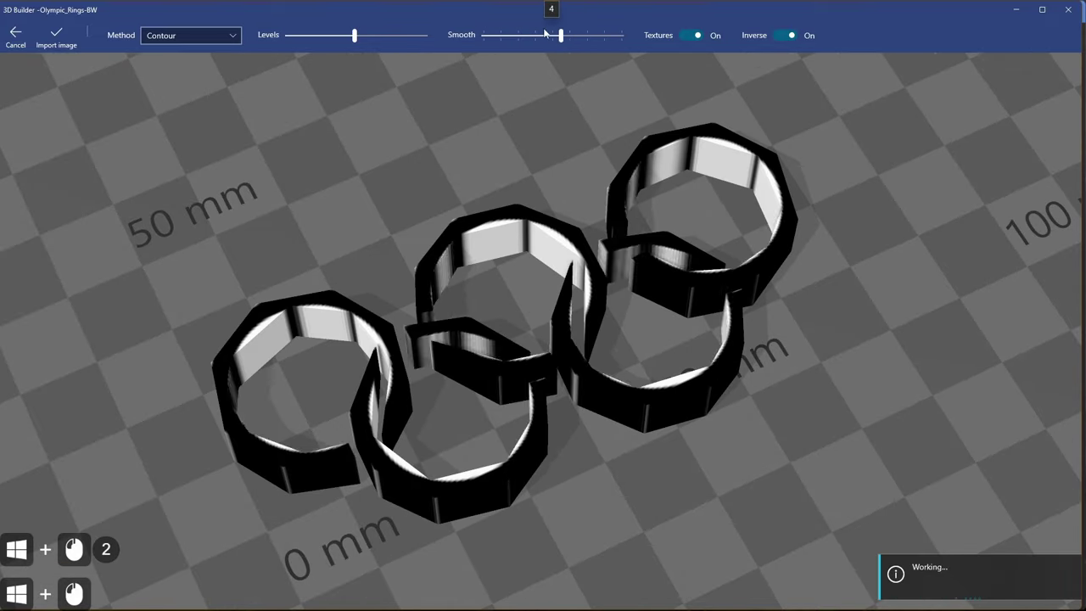
pyautogui.click(359, 41)
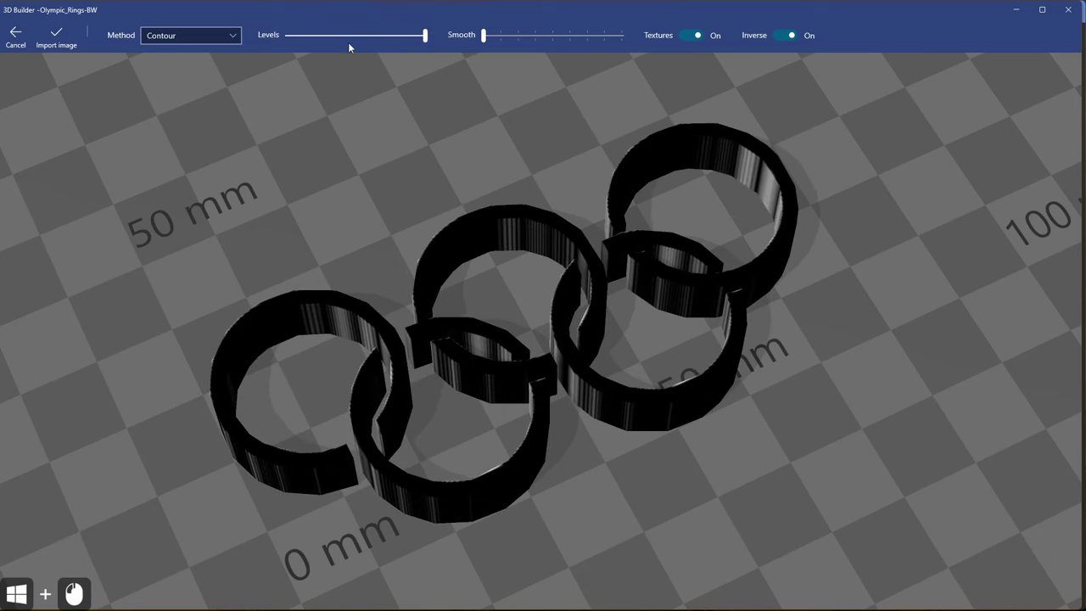
pyautogui.click(425, 39)
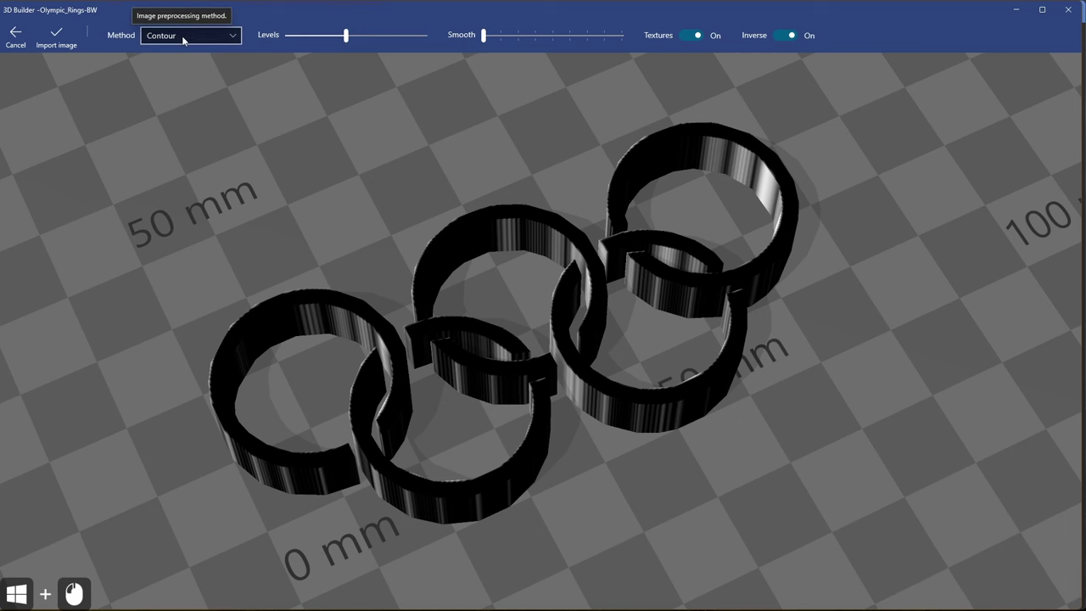
# Try the Height map, Edge and Stamp conversion methods, then return to Contour.
pyautogui.click(187, 40)
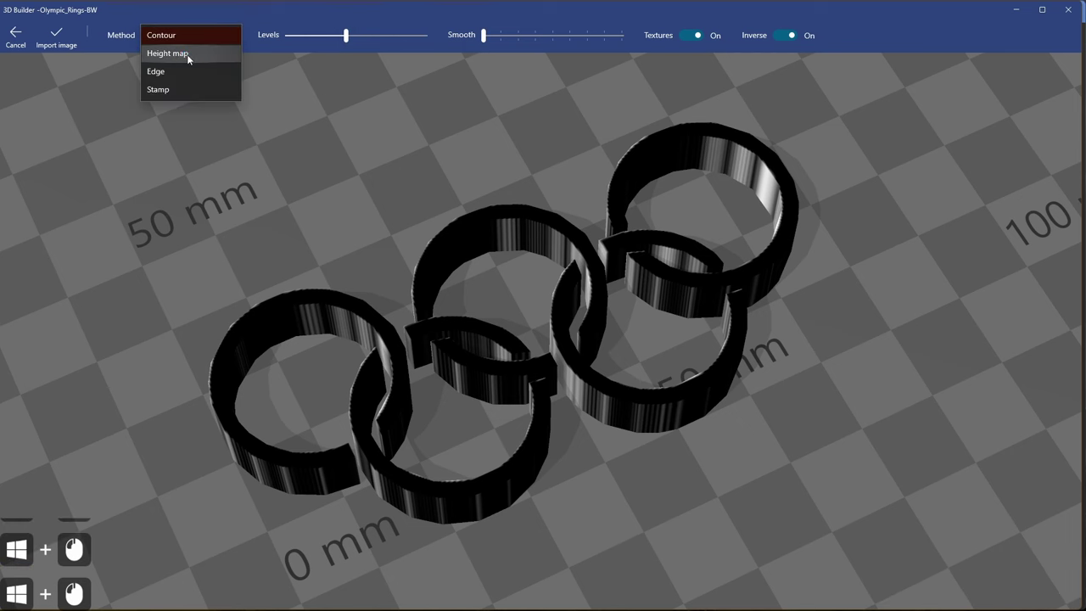
pyautogui.click(425, 332)
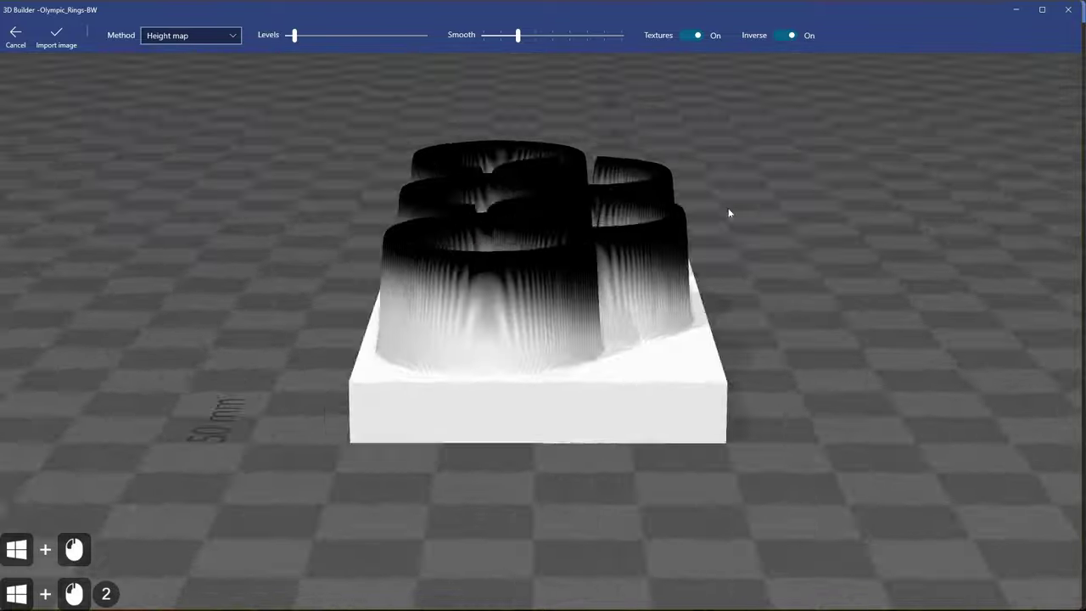
pyautogui.doubleClick(167, 78)
pyautogui.click(296, 37)
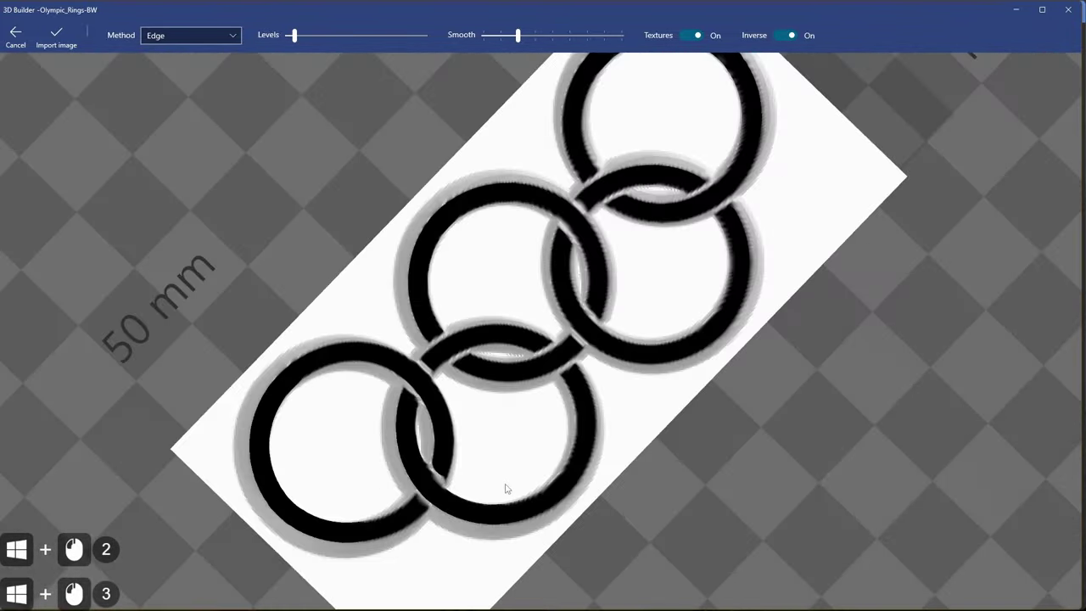
pyautogui.click(296, 38)
pyautogui.click(296, 37)
pyautogui.click(287, 37)
pyautogui.click(202, 42)
pyautogui.click(181, 40)
pyautogui.click(592, 365)
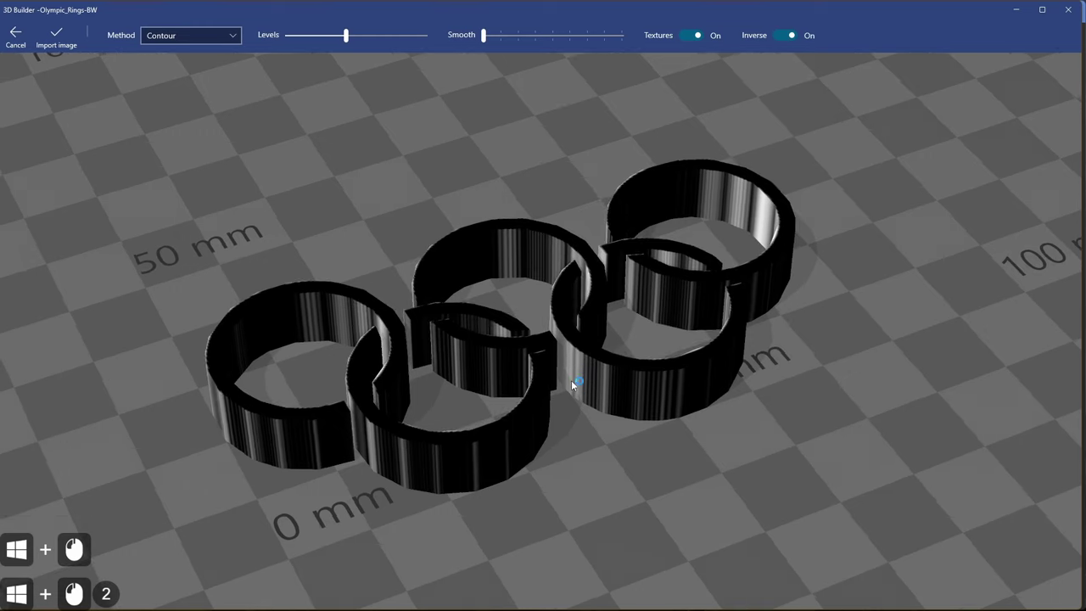
# Turn the image texture off so the rings show as plain solids and adjust the Levels slider.
pyautogui.click(693, 37)
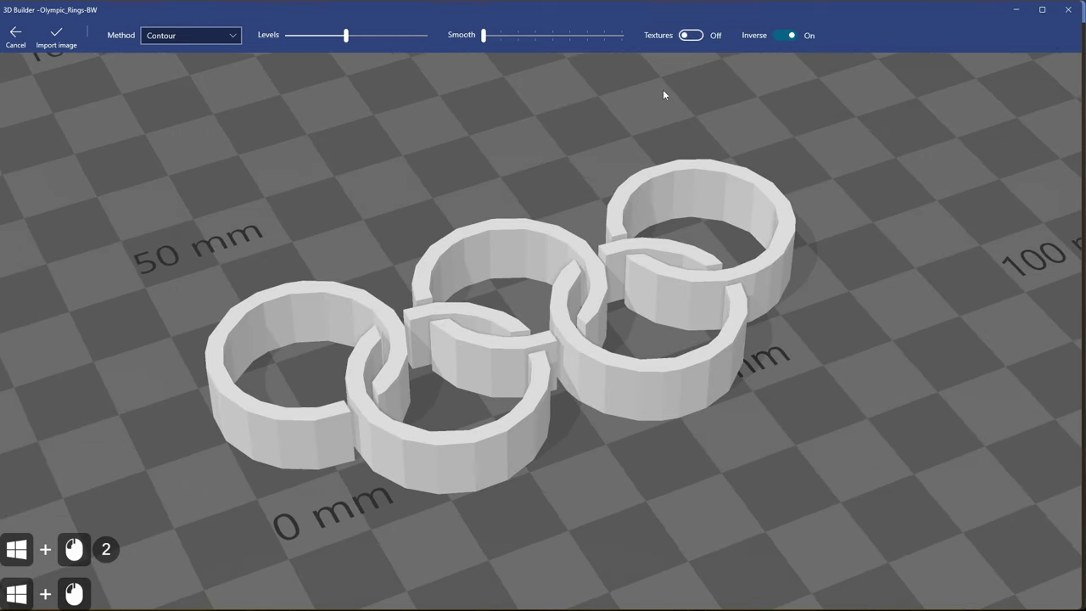
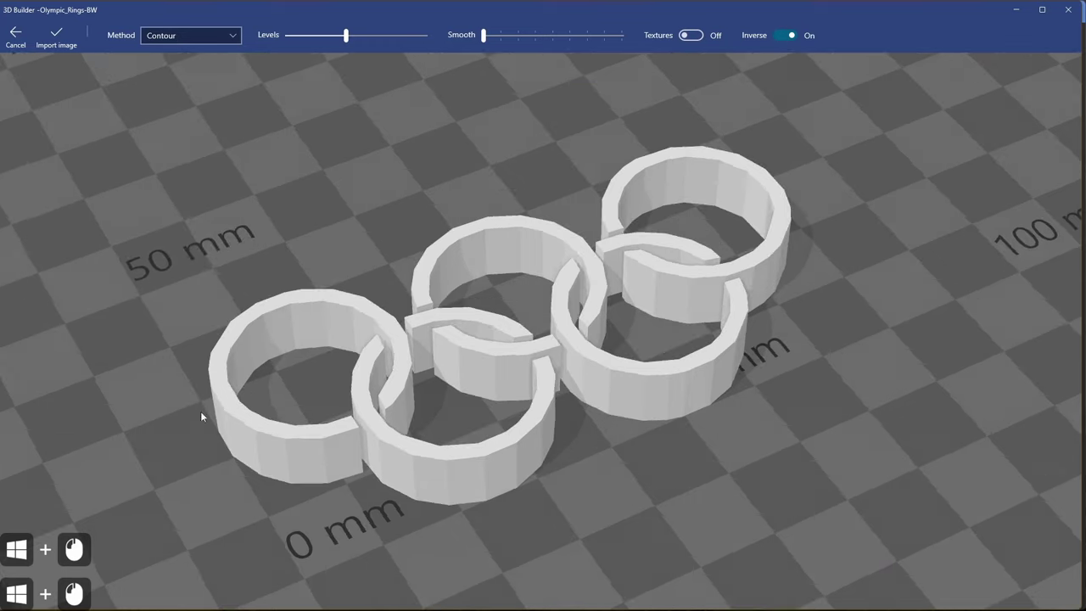
pyautogui.scroll(-3)
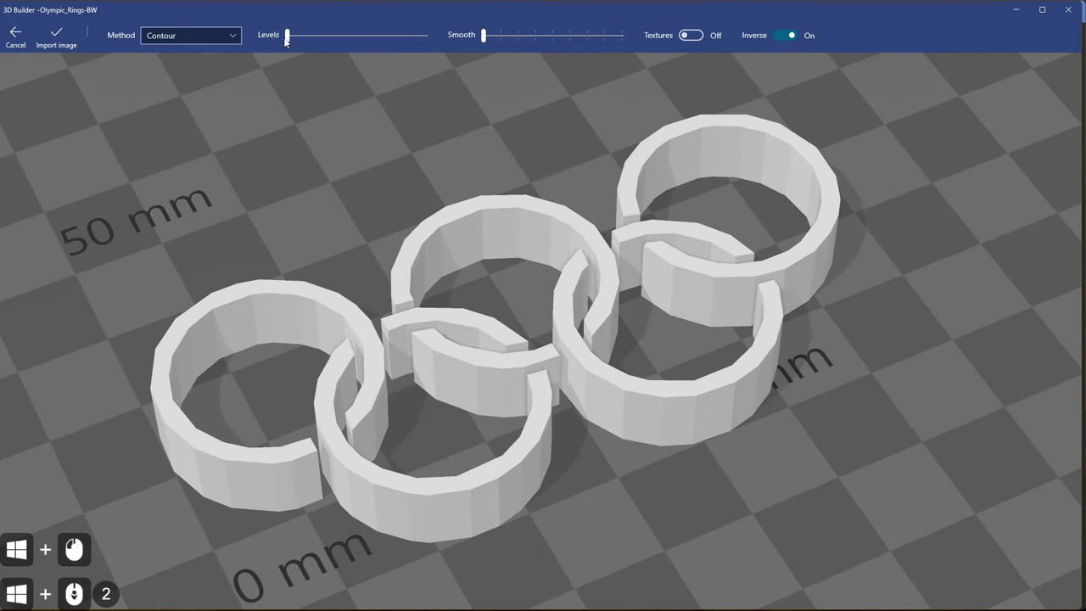
pyautogui.click(291, 40)
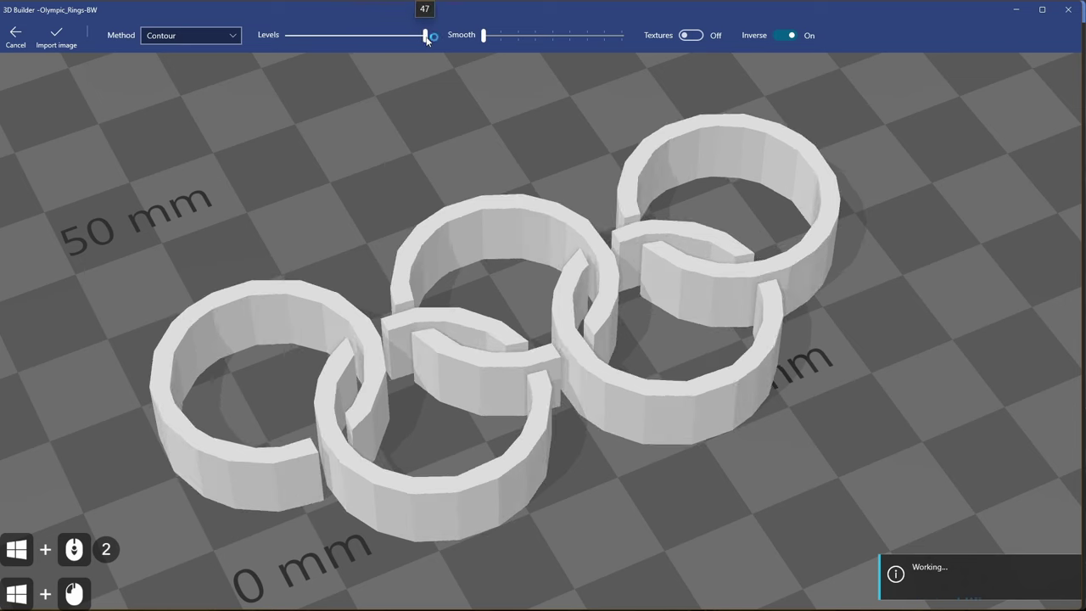
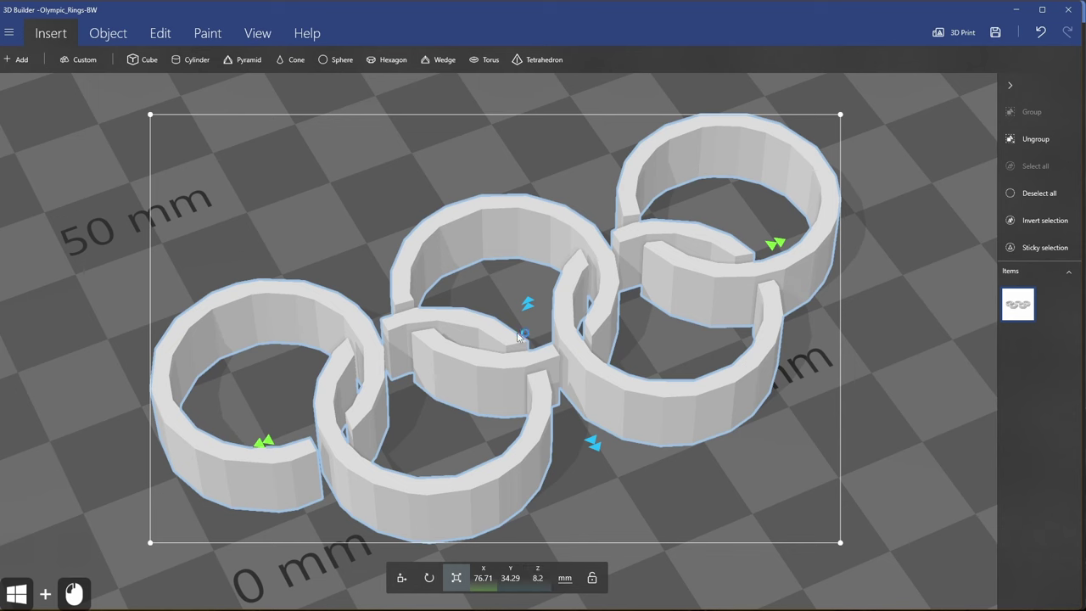
# Drag the rings' height down to about 3.59 mm in the scene.
pyautogui.click(530, 300)
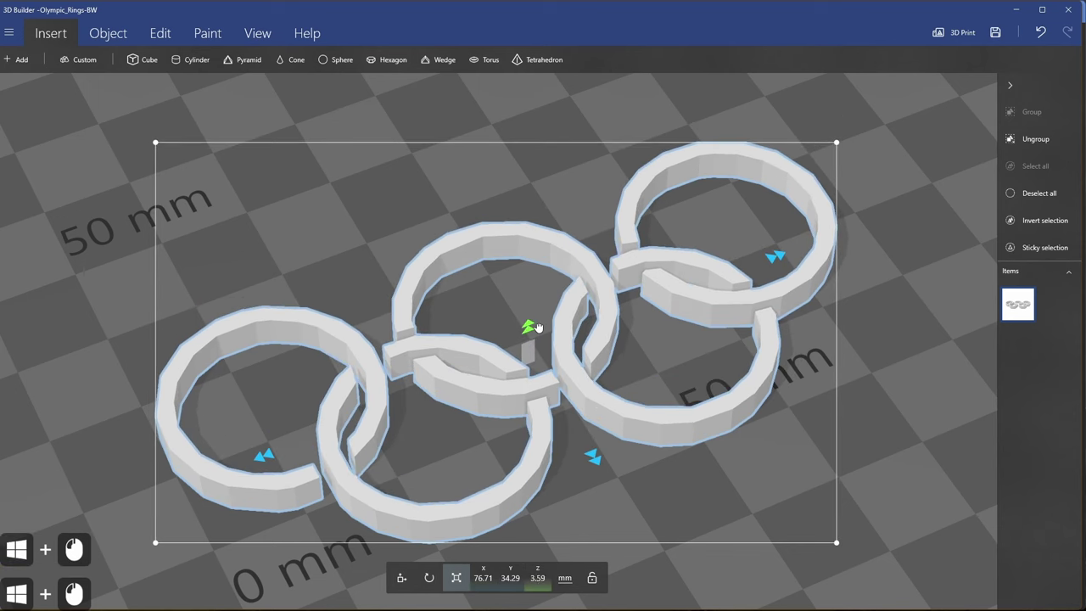
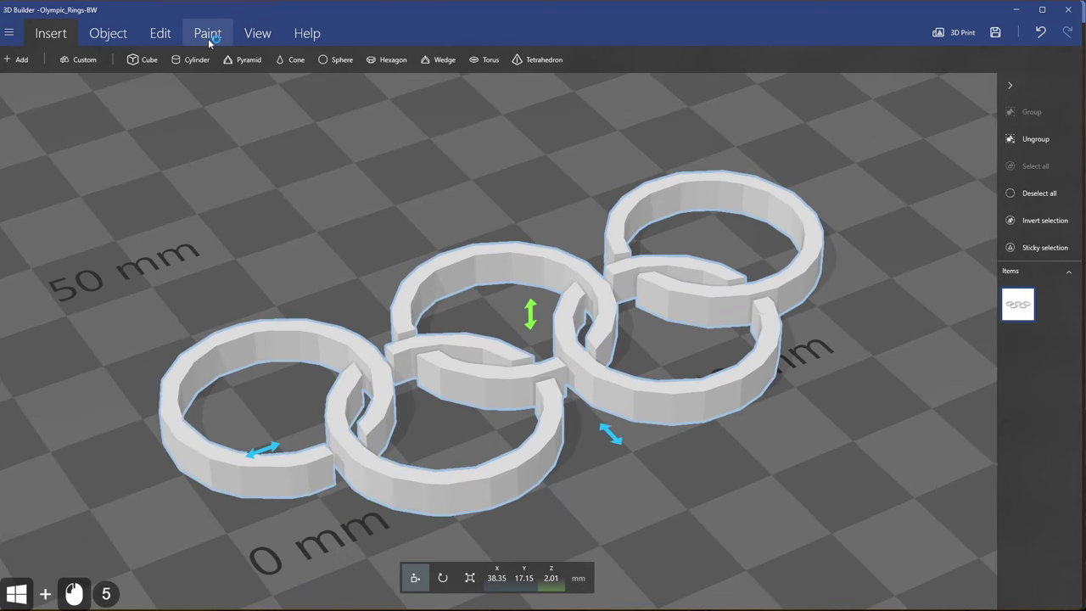
# Paint the rings blue, yellow, black, green and red with the Paint > Color tool.
pyautogui.click(216, 39)
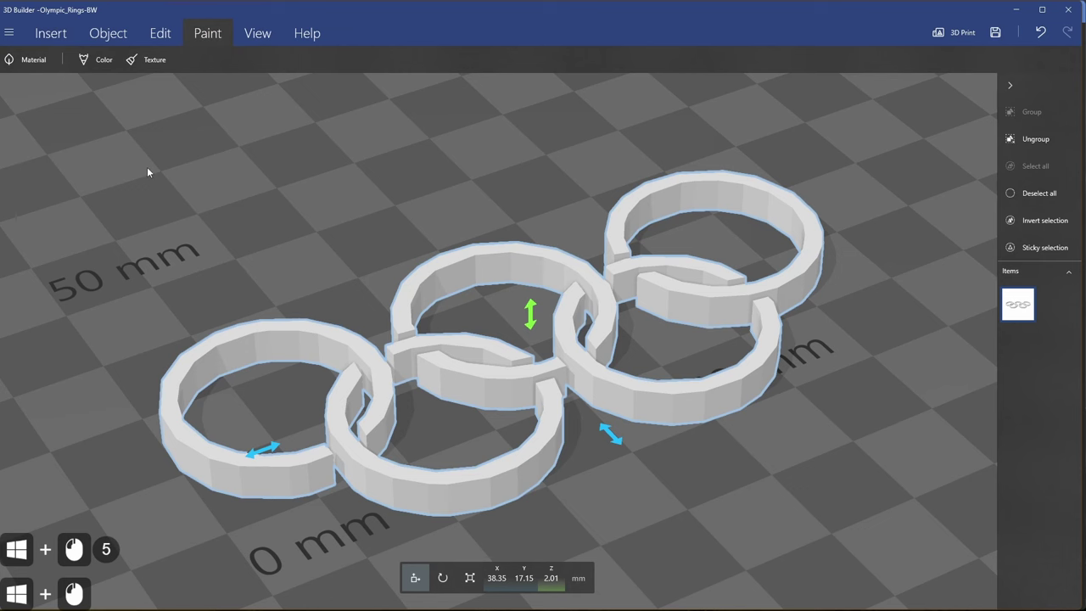
pyautogui.click(101, 69)
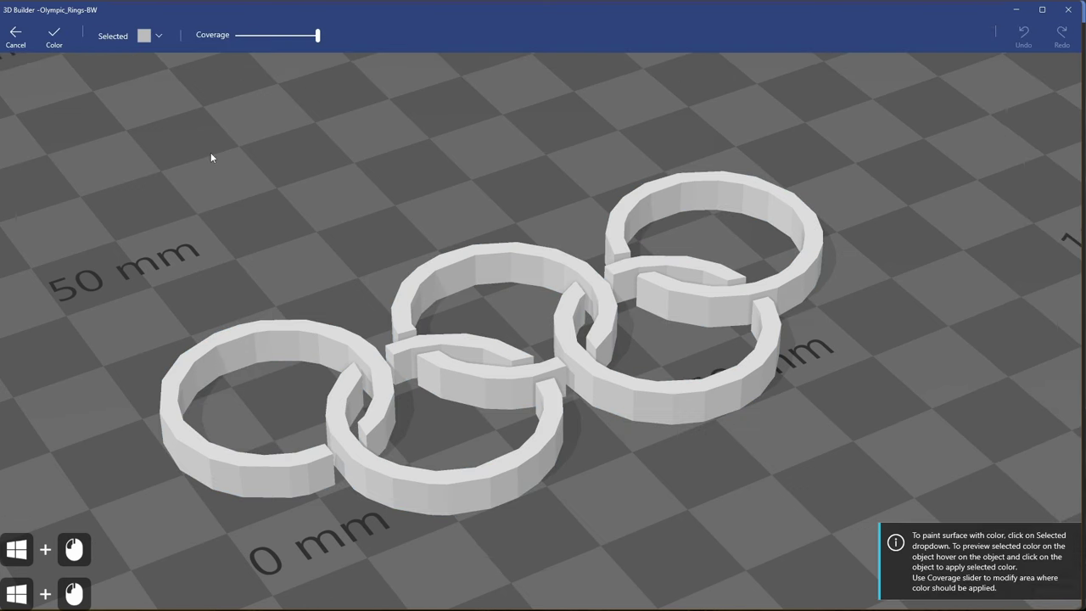
pyautogui.click(269, 14)
pyautogui.scroll(-3)
pyautogui.scroll(3)
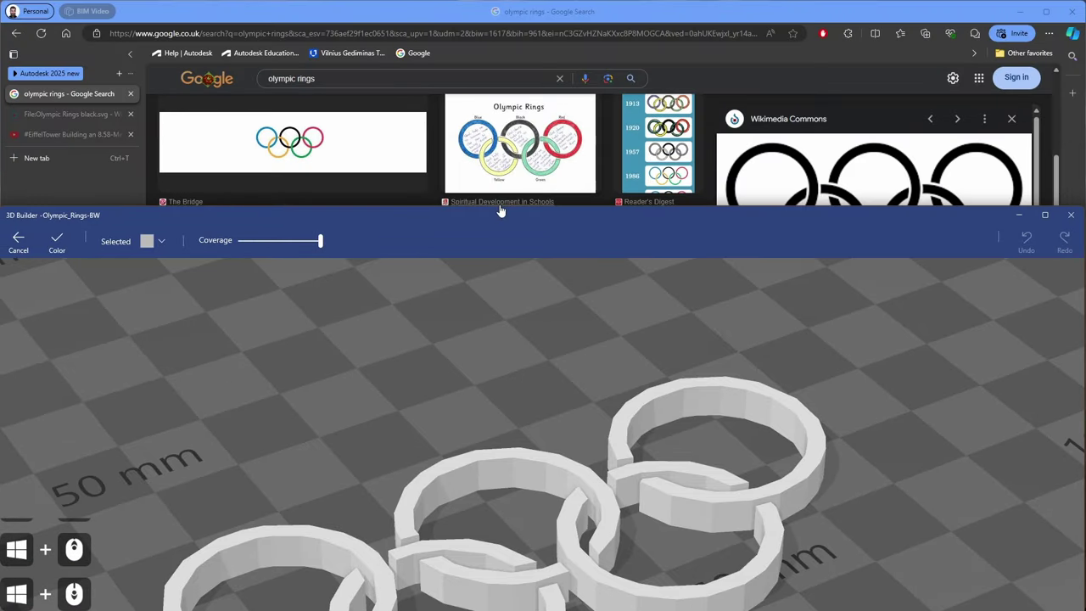
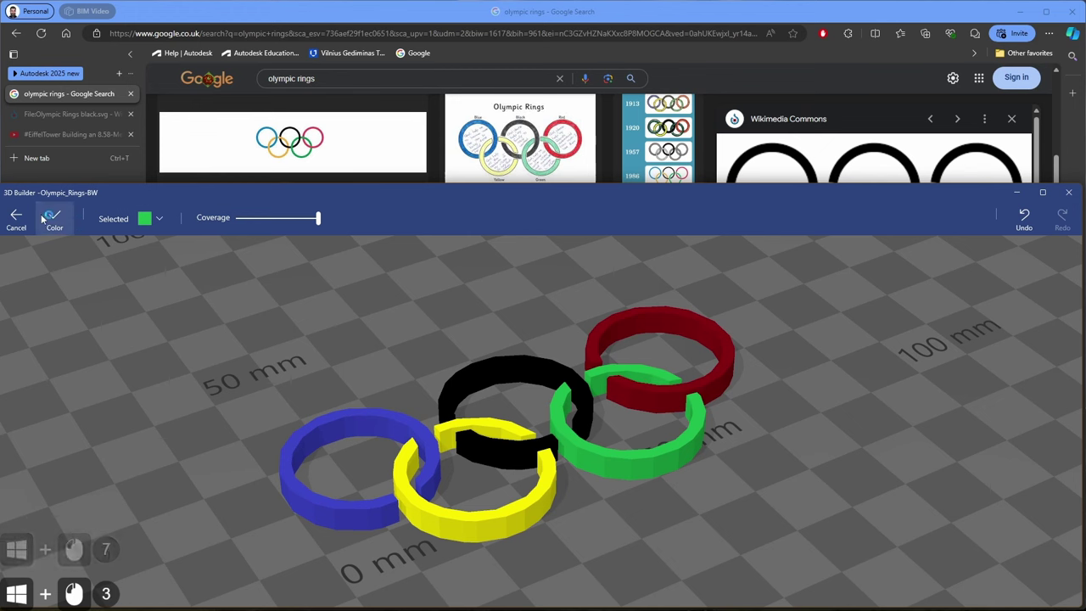
# Finish and confirm the ring colours with the Color checkmark.
pyautogui.click(58, 223)
pyautogui.click(231, 381)
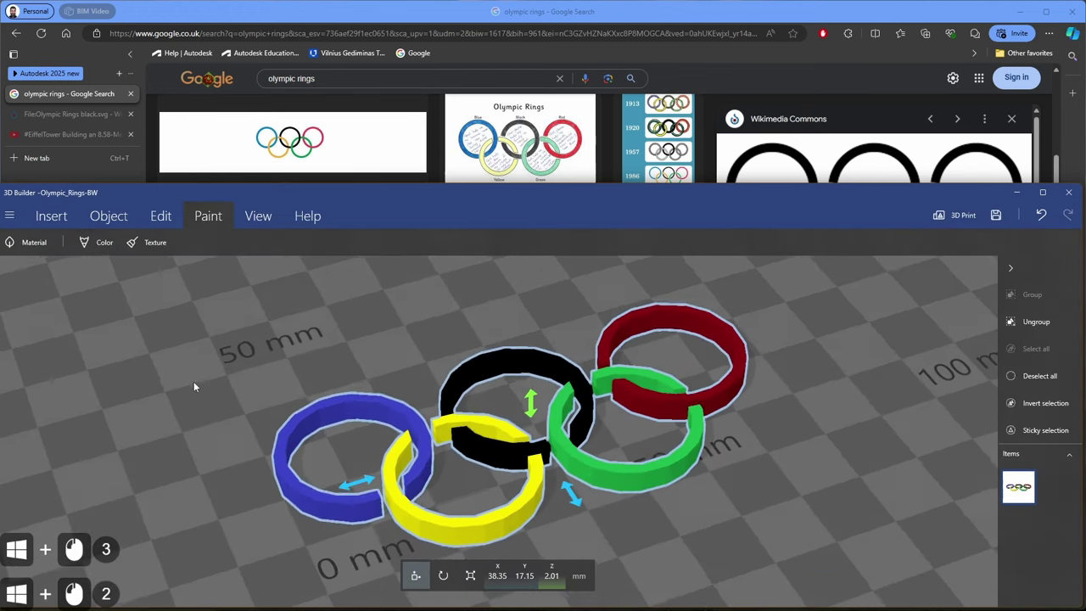
# Start a Save as from the main menu to write the coloured rings out in STL format.
pyautogui.click(202, 382)
pyautogui.click(235, 352)
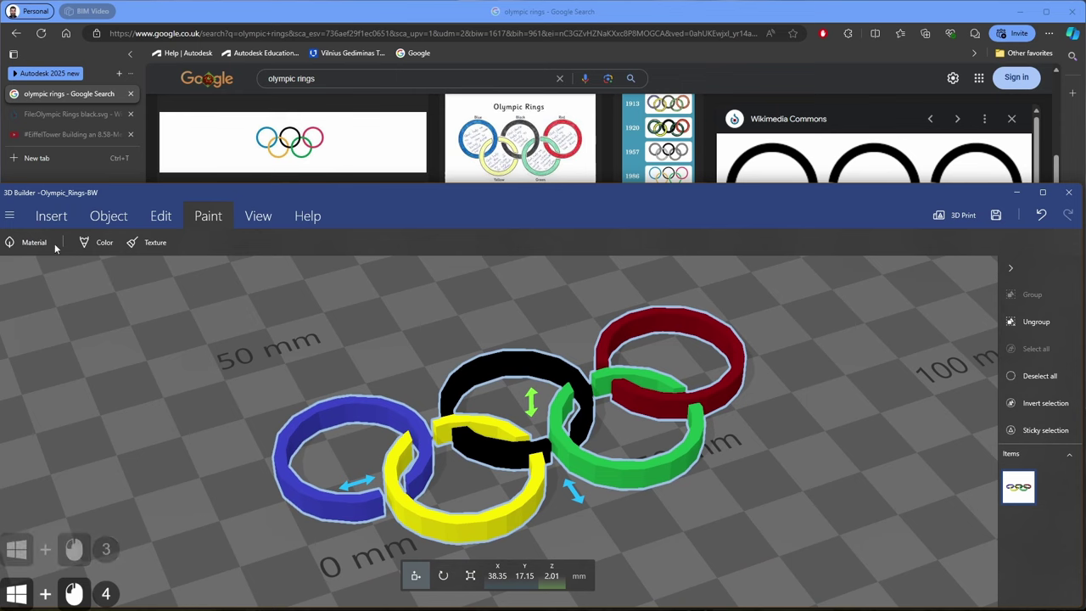
pyautogui.click(428, 192)
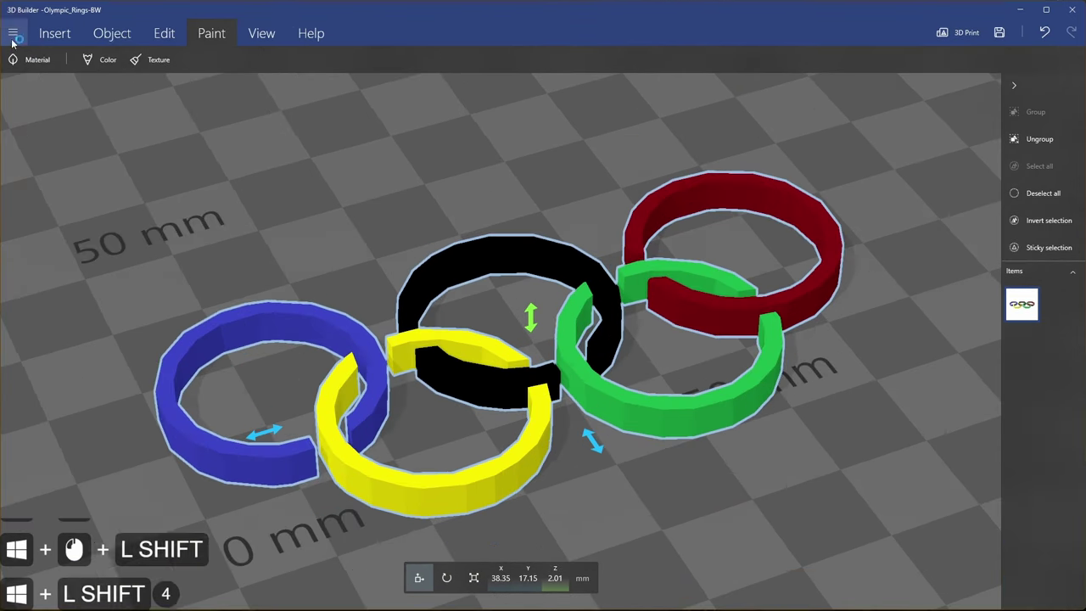
pyautogui.click(24, 38)
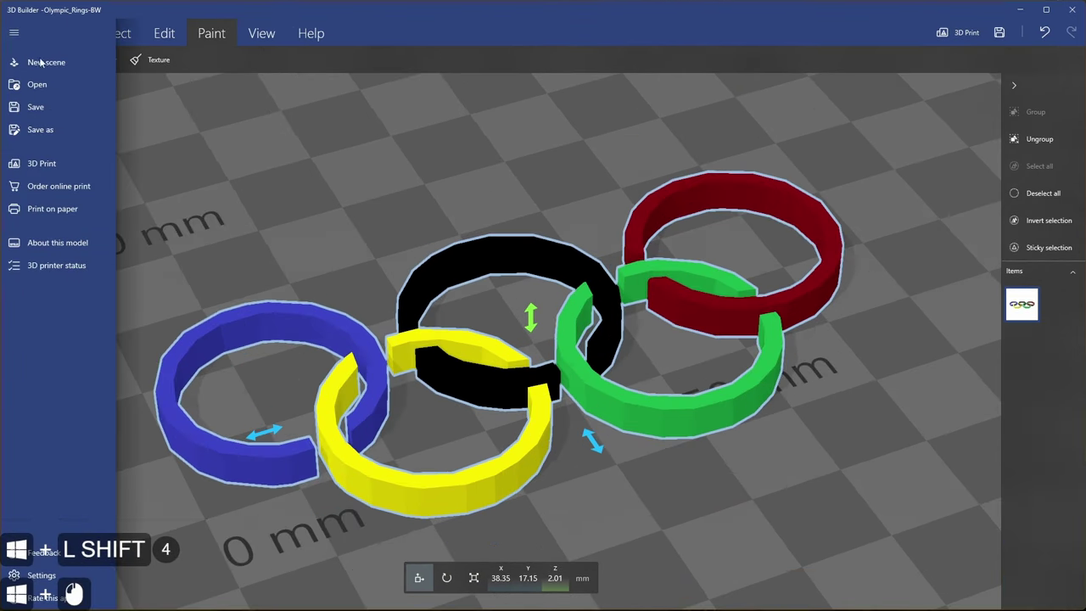
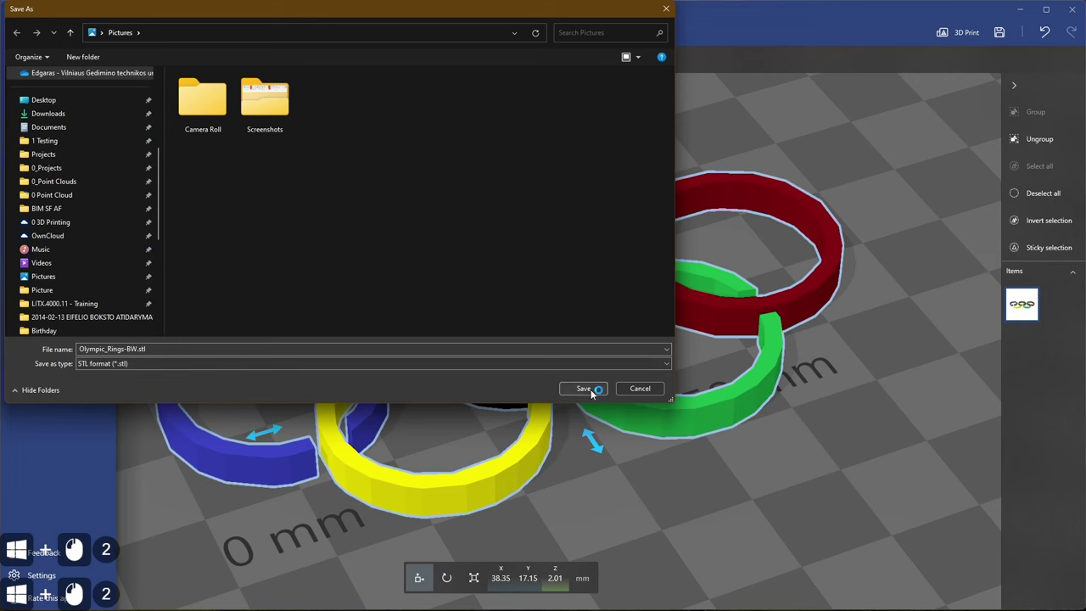
# Save the STL export, then save Olympic_Rings-BW as OBJ with its material file, accepting the compatibility warnings.
pyautogui.click(596, 392)
pyautogui.click(362, 159)
pyautogui.click(53, 133)
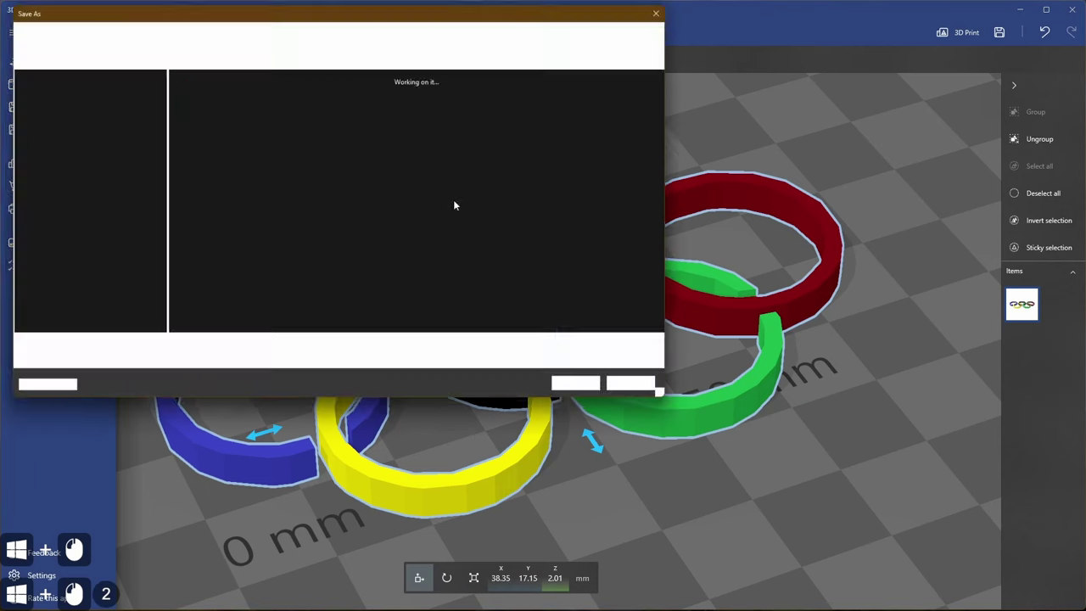
pyautogui.click(154, 363)
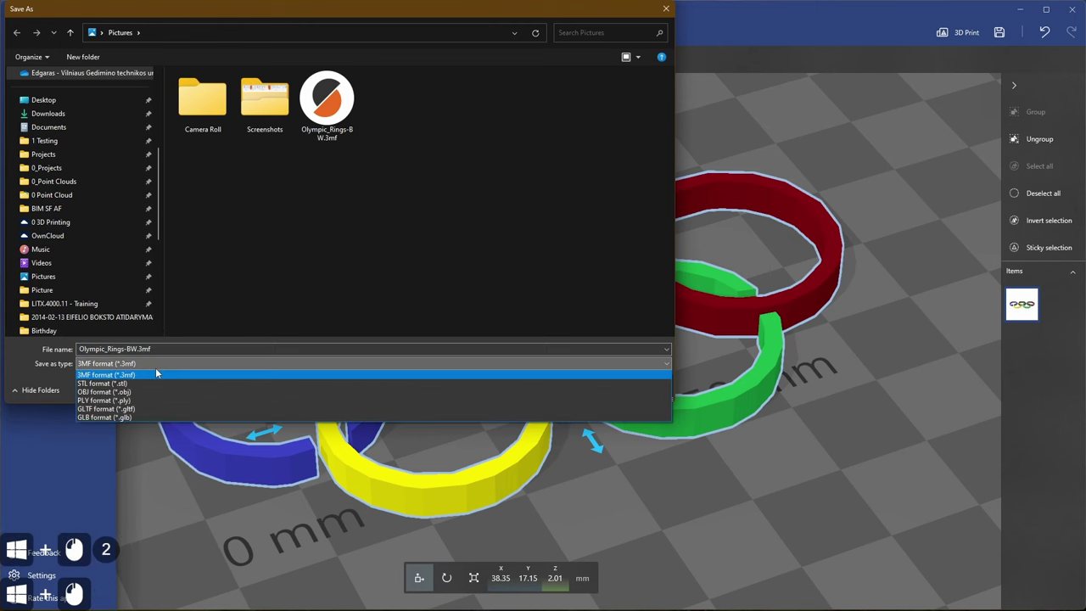
pyautogui.click(148, 395)
pyautogui.click(598, 393)
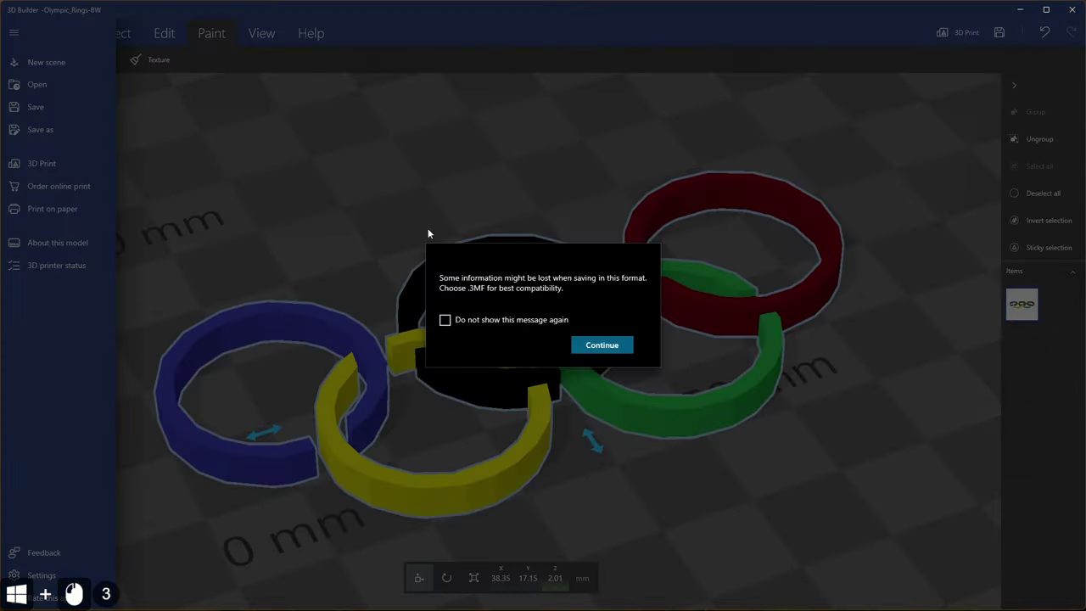
pyautogui.click(603, 349)
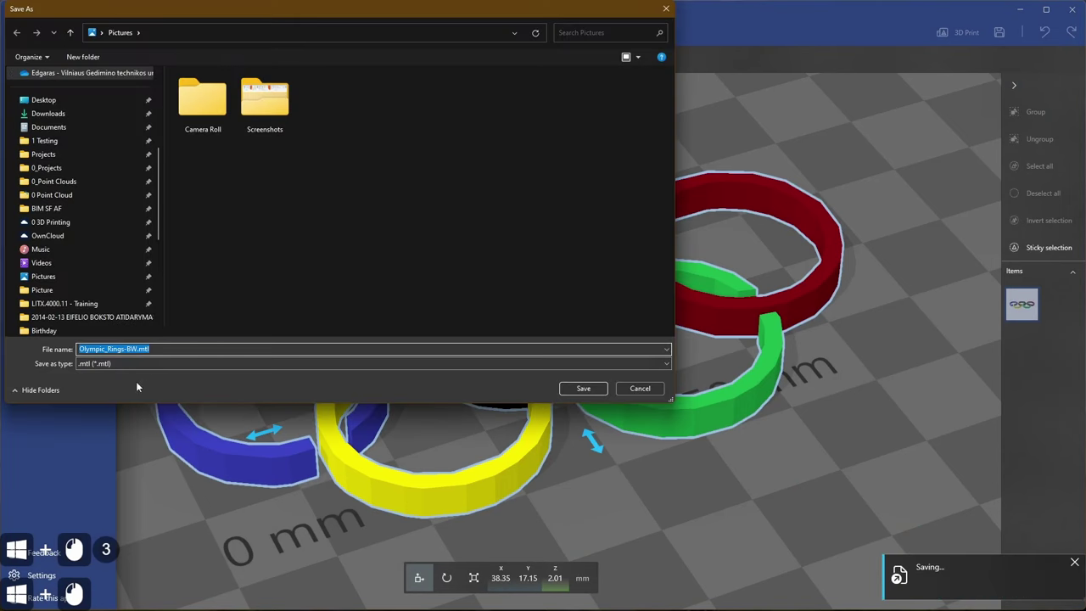
pyautogui.click(594, 395)
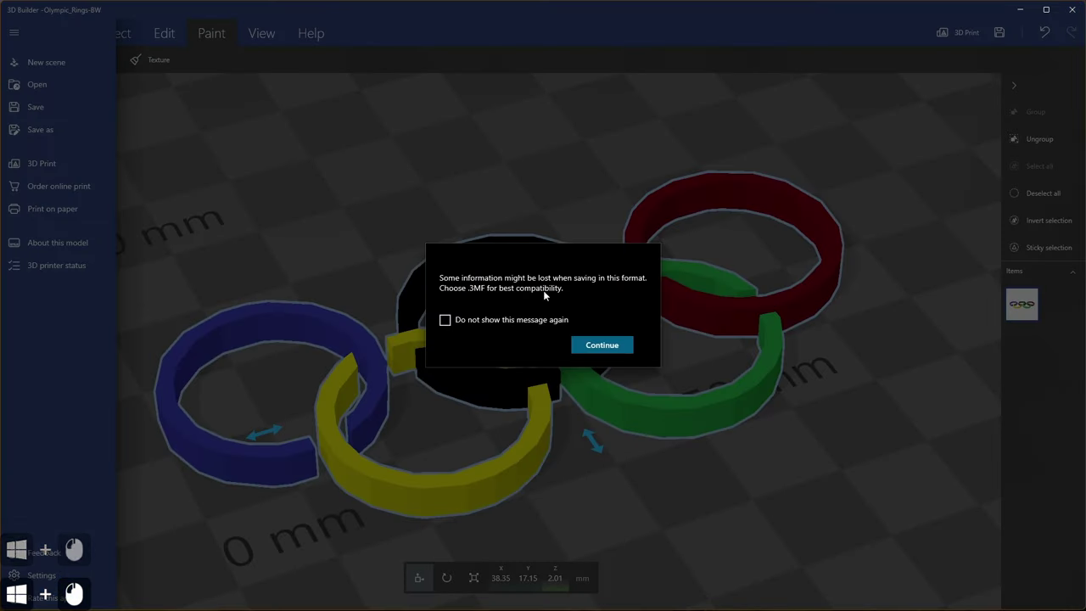
pyautogui.click(602, 346)
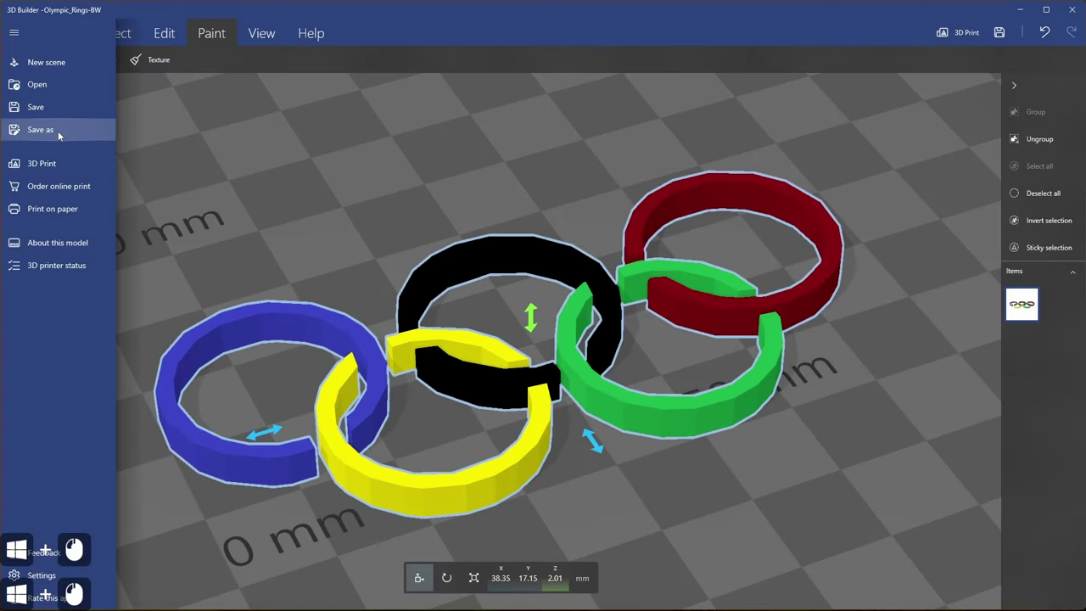
# Save the rings again in GLTF format, then pick GLB for the next export.
pyautogui.click(62, 135)
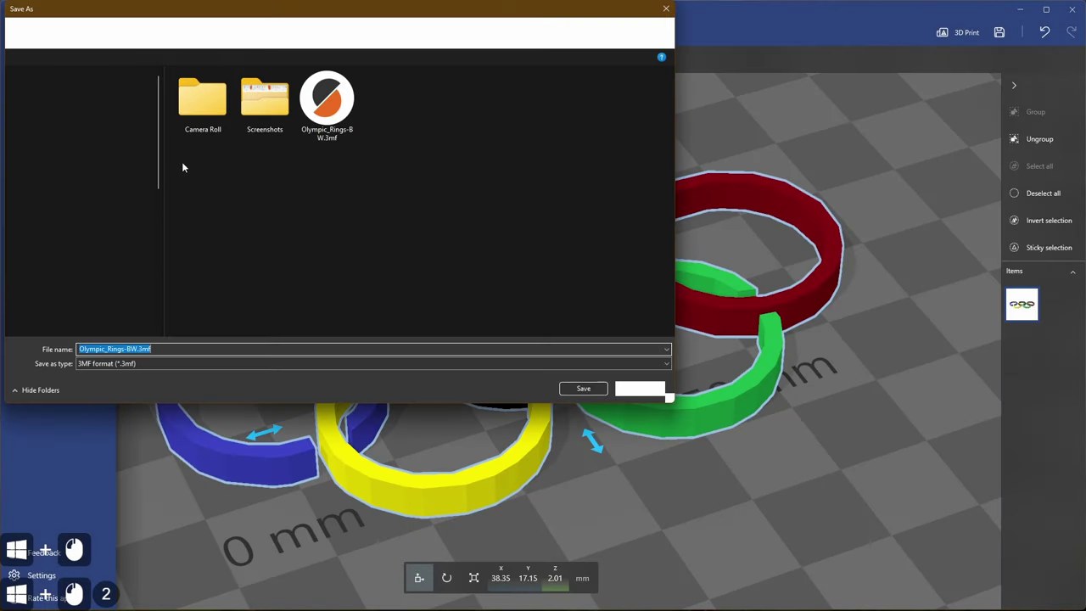
pyautogui.click(152, 366)
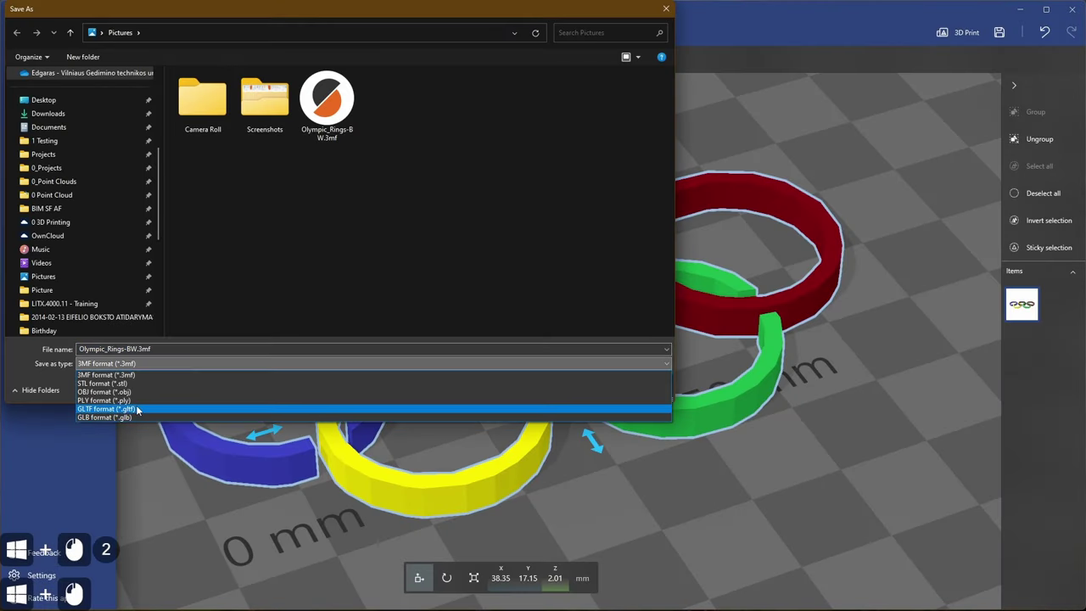
pyautogui.click(142, 407)
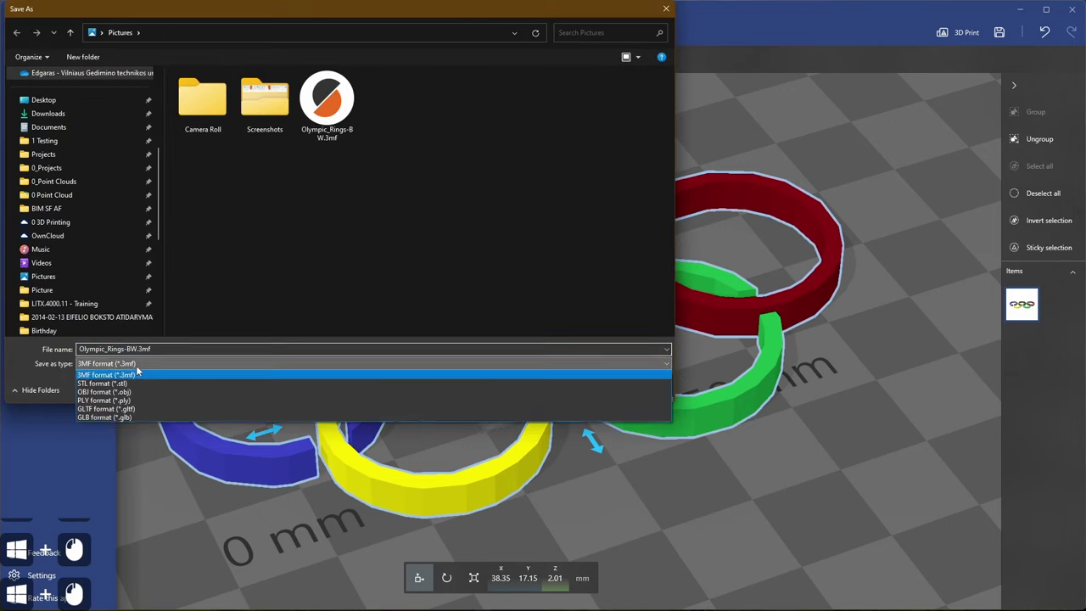
pyautogui.click(134, 418)
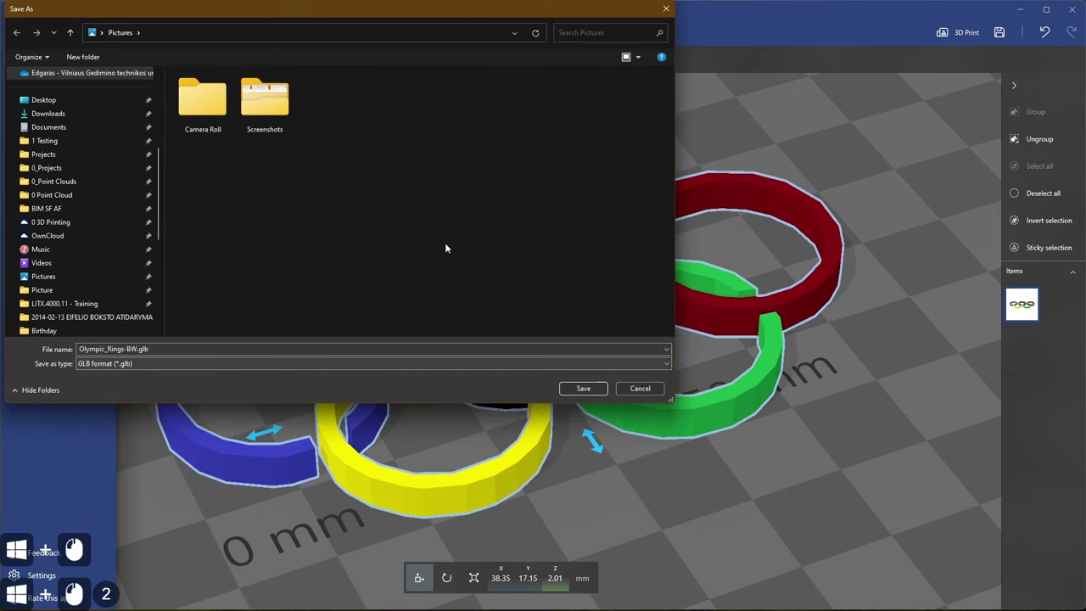
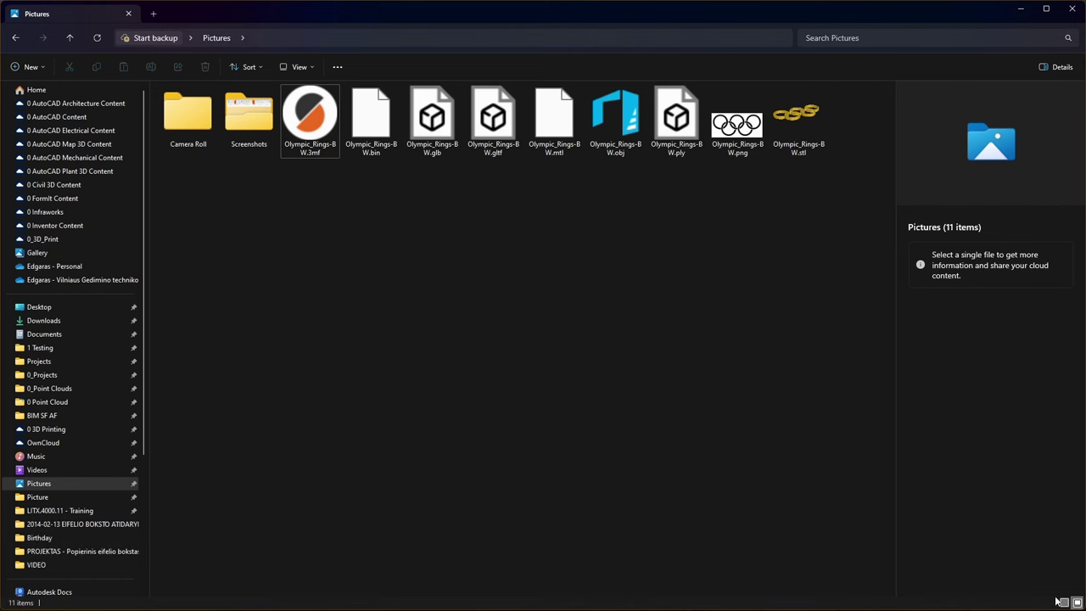
# Widen the Name column in Pictures and select Olympic_Rings-BW.glb to show its details.
pyautogui.moveTo(572, 322); pyautogui.dragTo(425, 91)
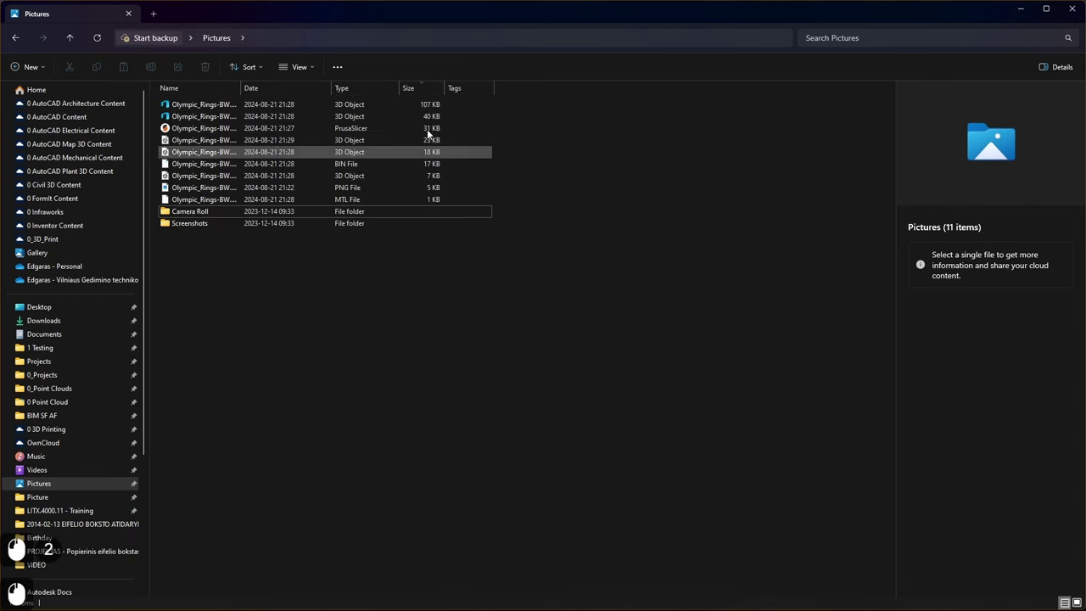
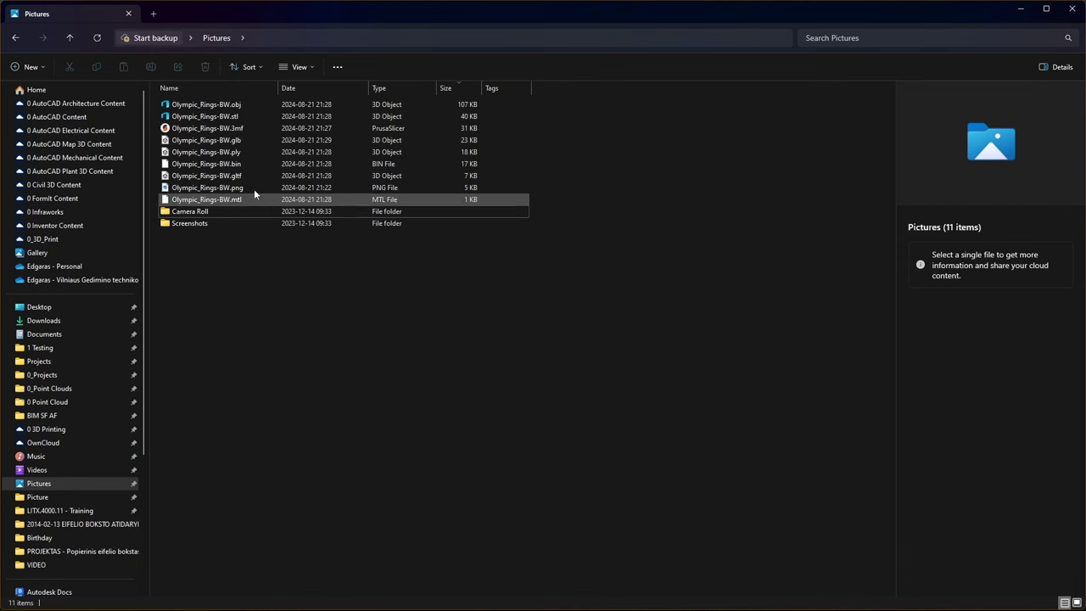
pyautogui.click(229, 142)
# View the GLB and PLY exports in 3D Viewer, noting the PLY rings come out grey, then close the preview.
pyautogui.click(223, 145)
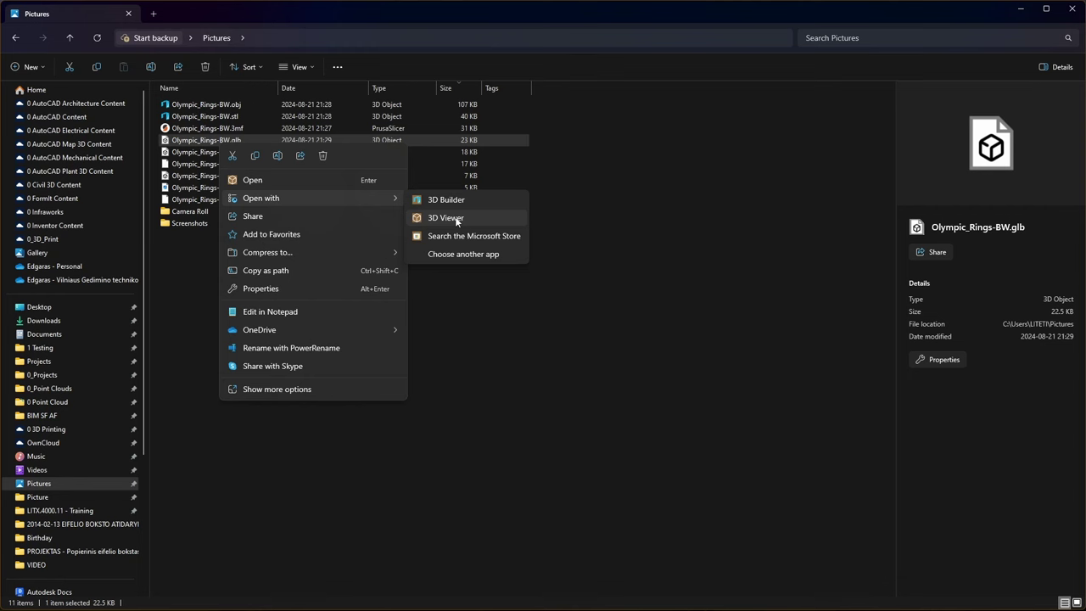
pyautogui.click(461, 219)
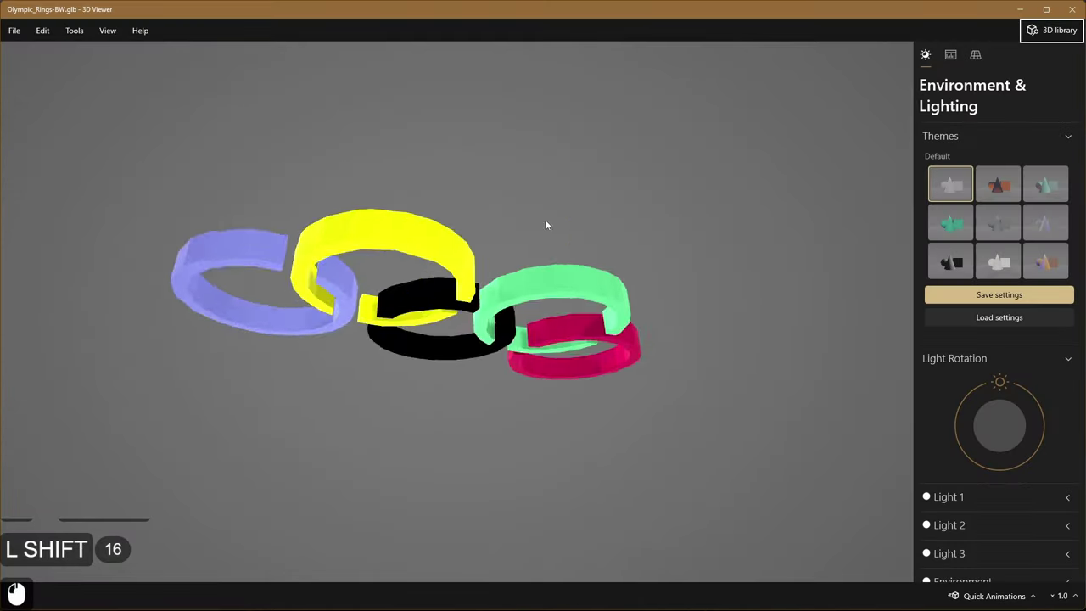
pyautogui.click(467, 255)
pyautogui.click(453, 261)
pyautogui.click(510, 221)
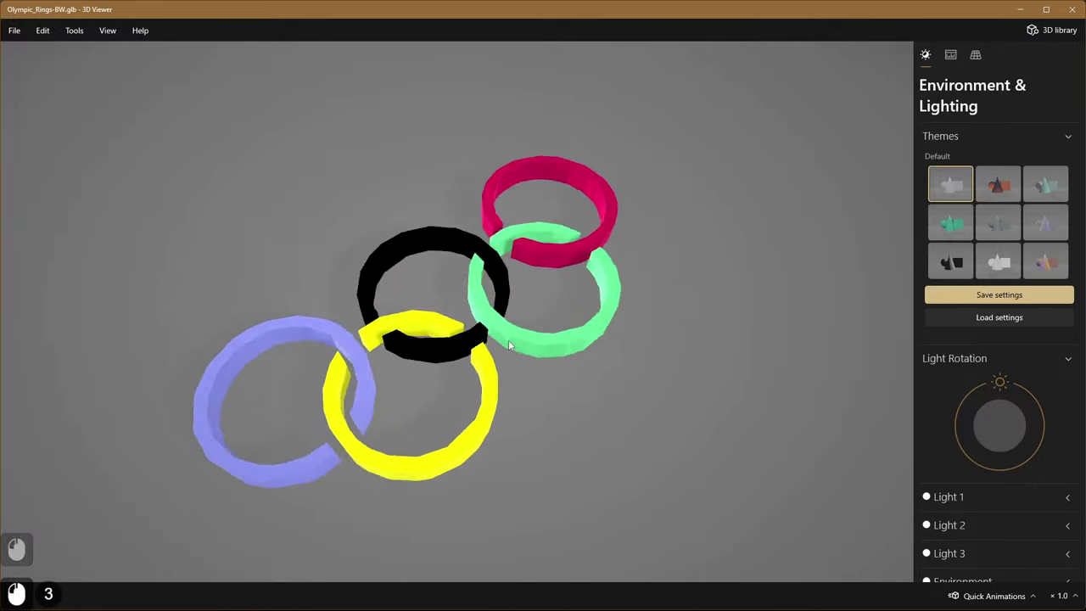
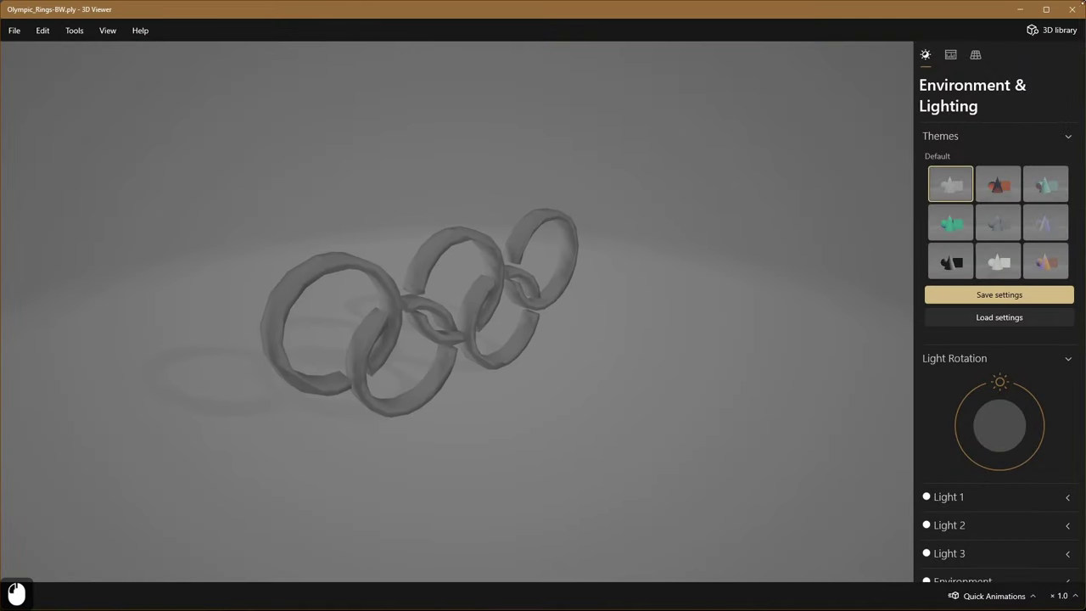
pyautogui.click(1072, 15)
# View Olympic_Rings-BW.gltf in 3D Viewer with its colours kept, then close the viewer.
pyautogui.rightClick(250, 179)
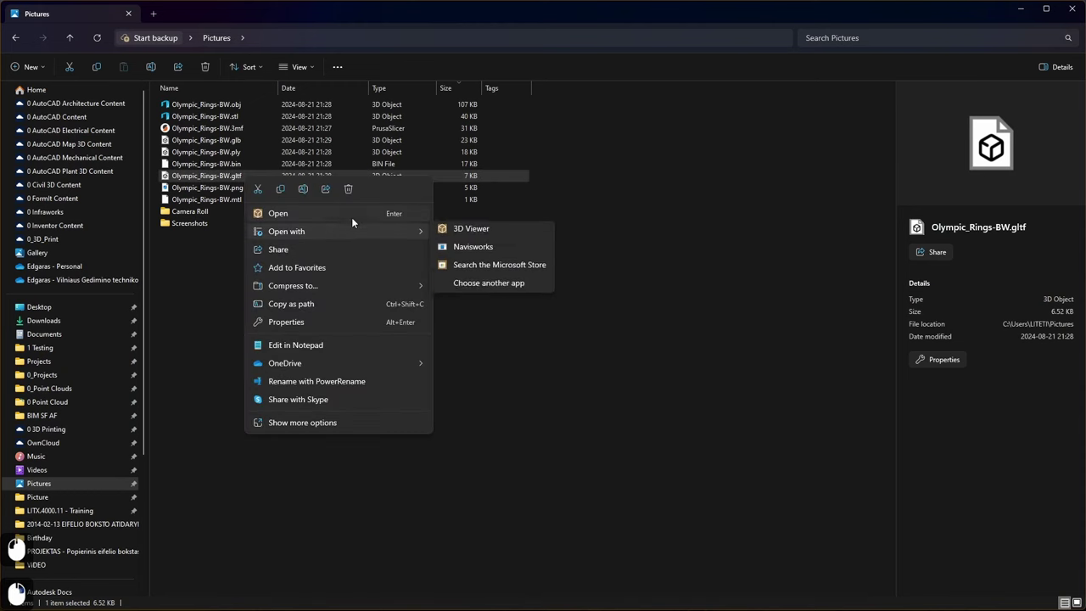
pyautogui.click(480, 254)
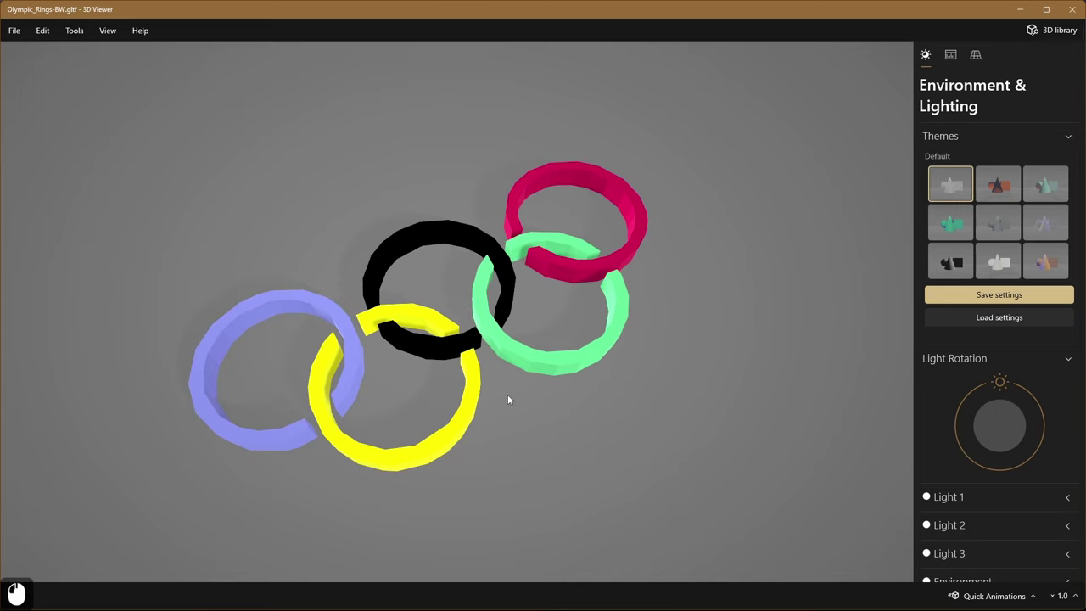
pyautogui.click(1077, 10)
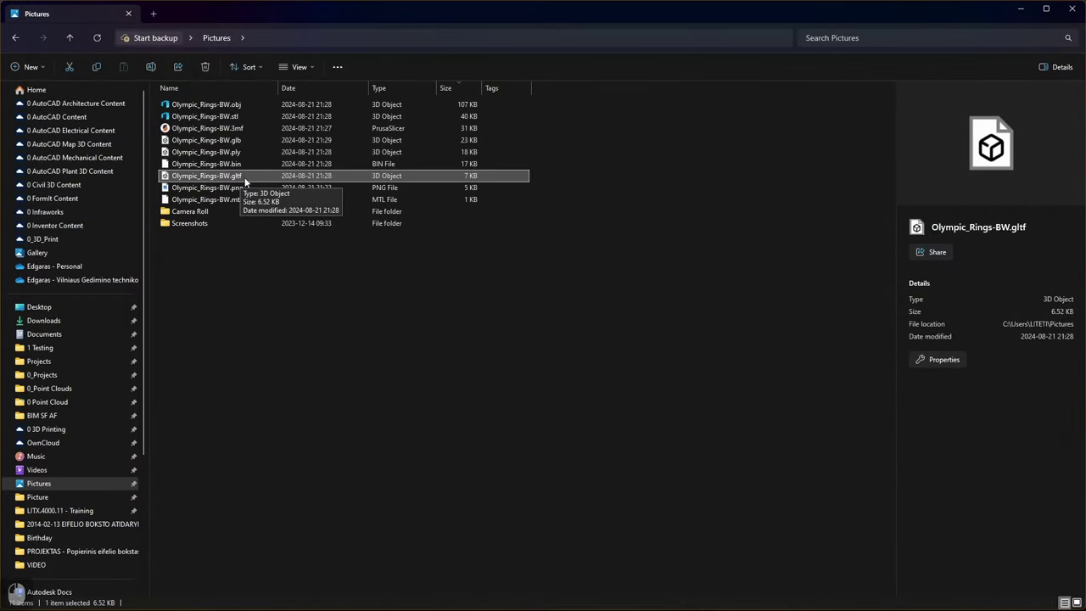
# Run a Bing search for autodesk formit in a new Edge tab.
pyautogui.moveTo(247, 144); pyautogui.dragTo(56, 175)
pyautogui.moveTo(45, 163); pyautogui.dragTo(74, 215)
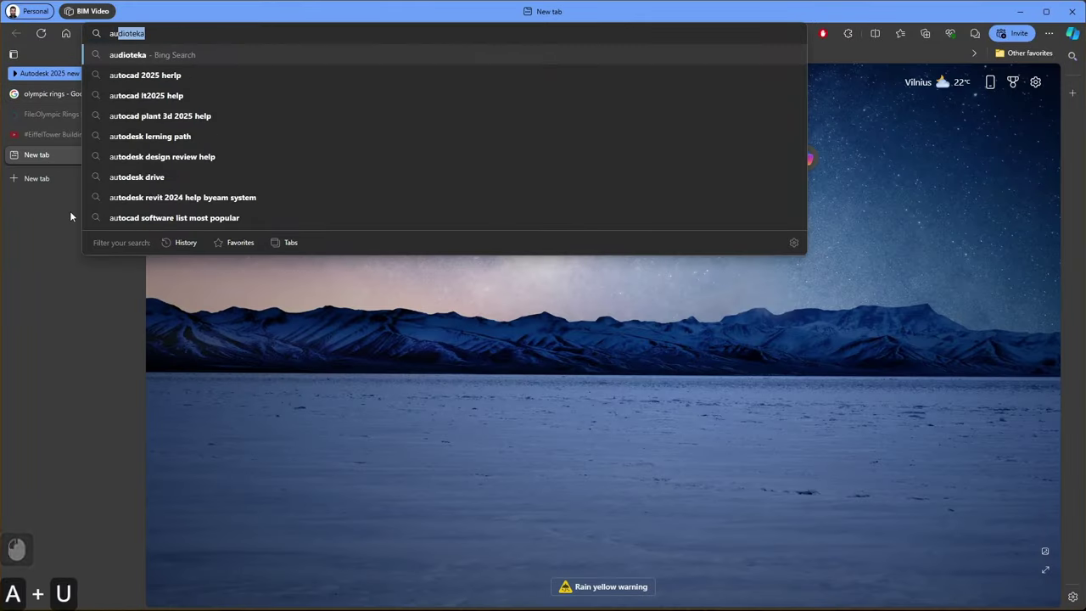
pyautogui.press('Return')
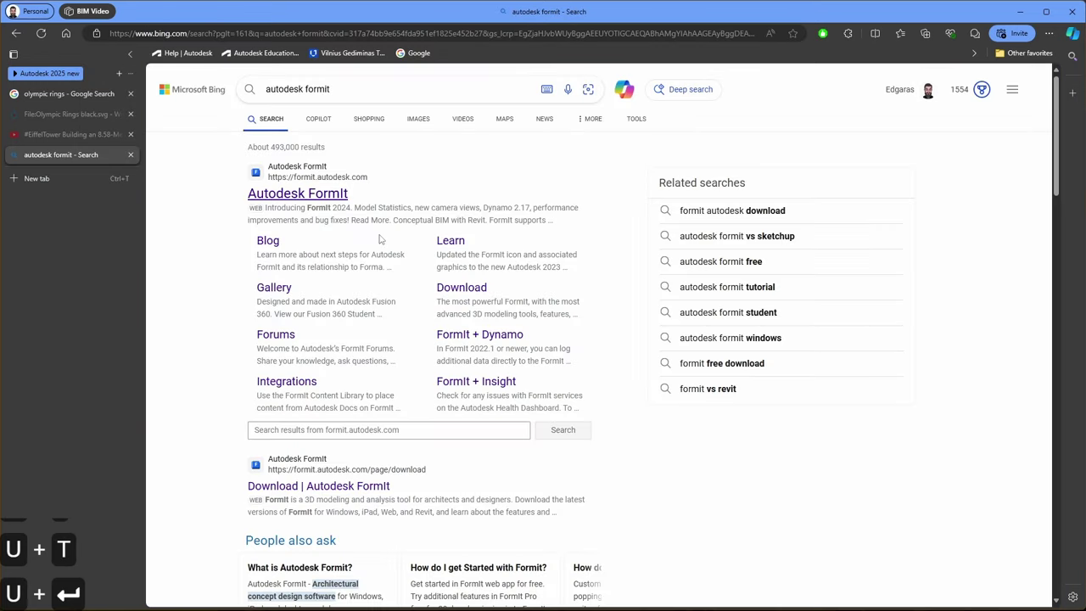
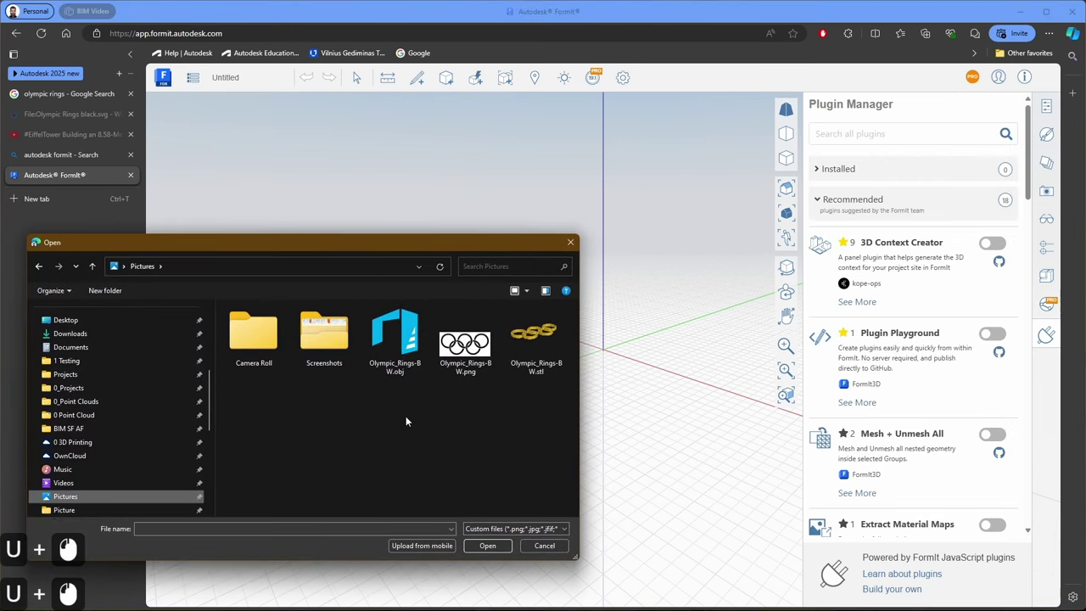
# Import Olympic_Rings-BW.obj from Pictures into the empty FormIt sketch.
pyautogui.click(539, 350)
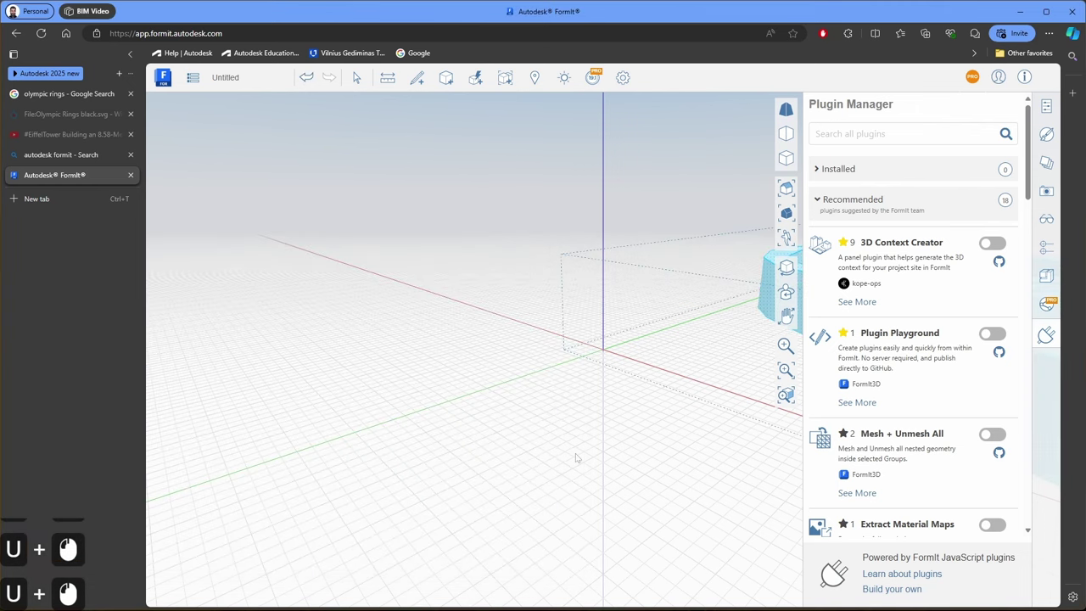
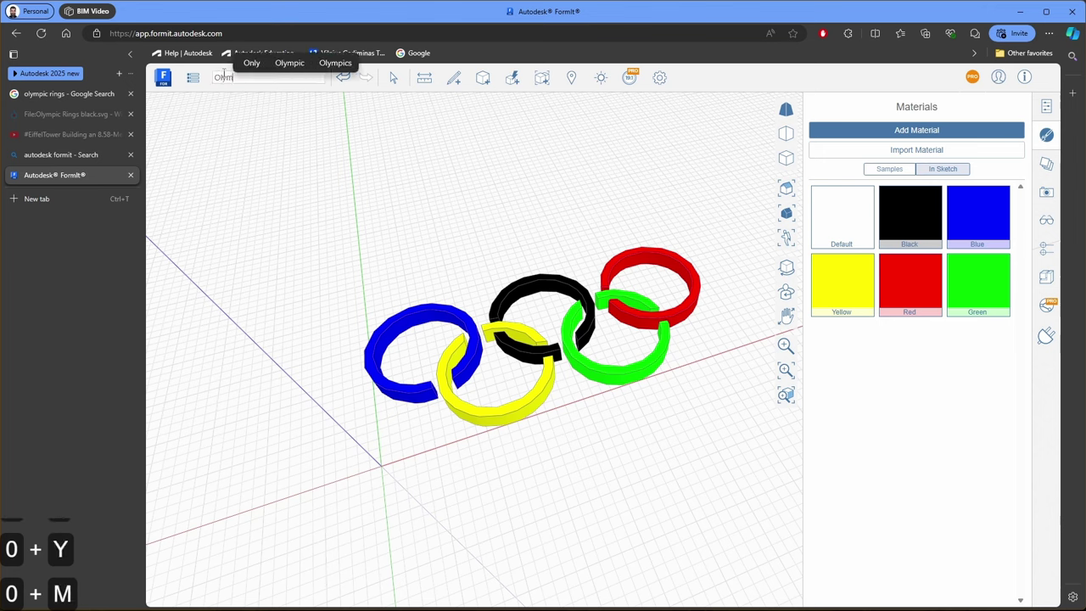
# Finish typing the sketch name Olympic_Rings-Color-v2408 and confirm it.
pyautogui.press('shift+-')
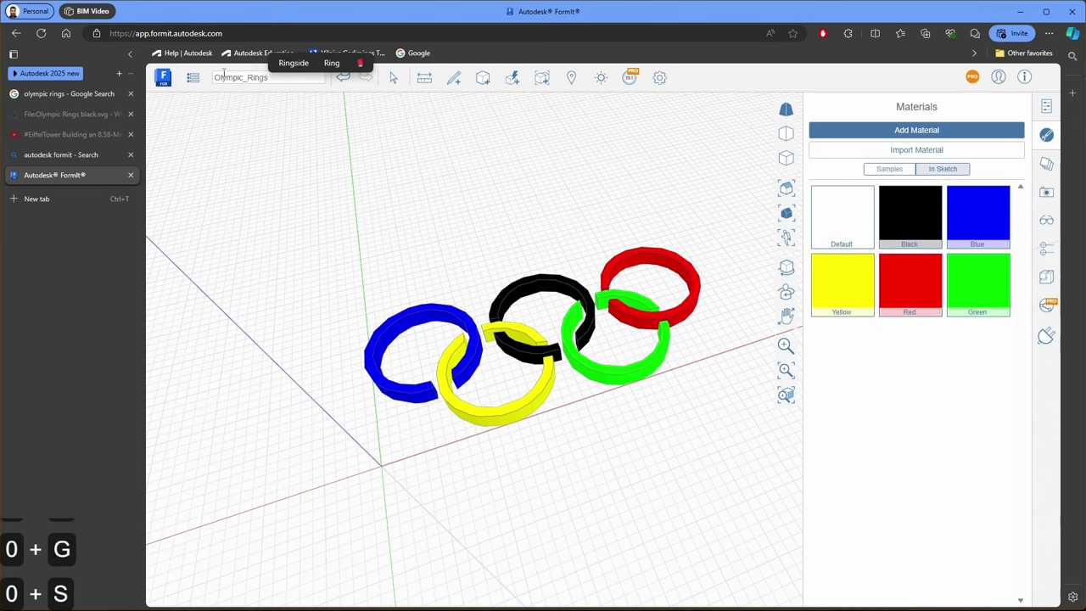
pyautogui.press('-')
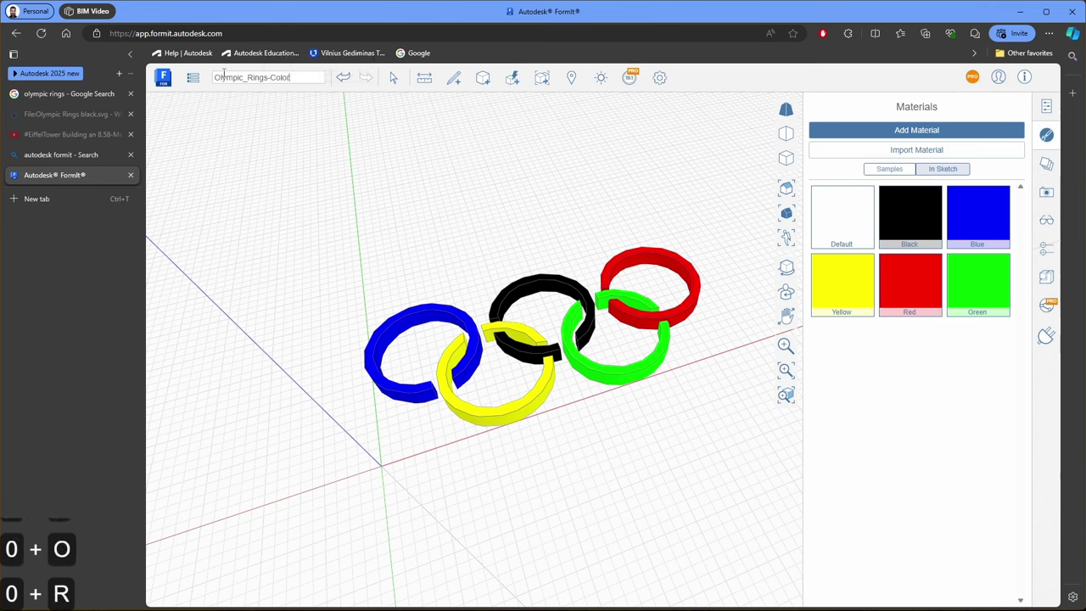
pyautogui.press('-')
pyautogui.press('v')
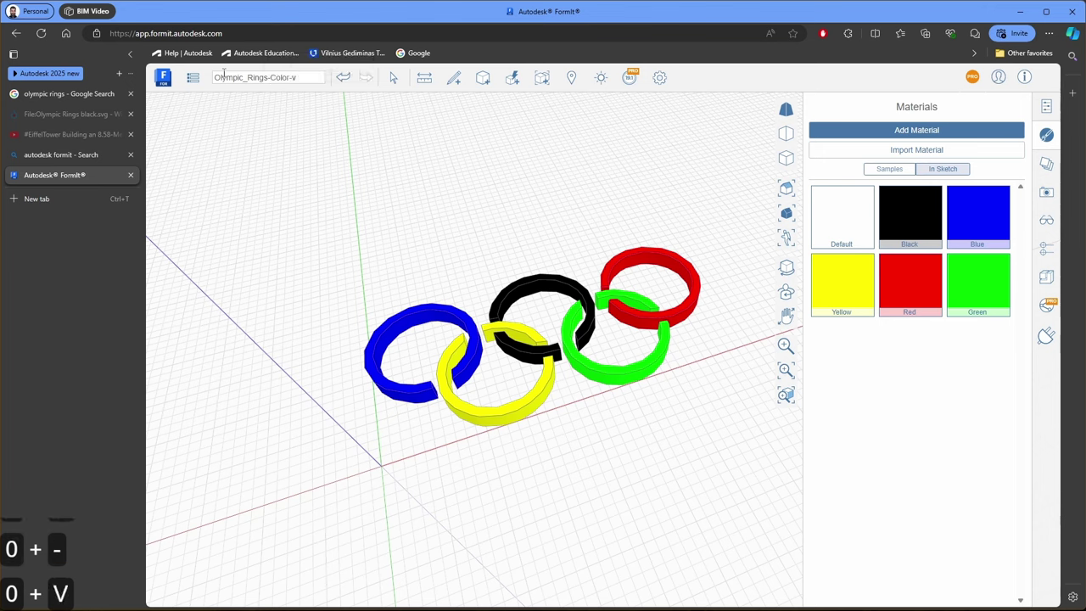
pyautogui.press('2')
pyautogui.press('4')
pyautogui.press('0')
pyautogui.press('8')
pyautogui.press('Return')
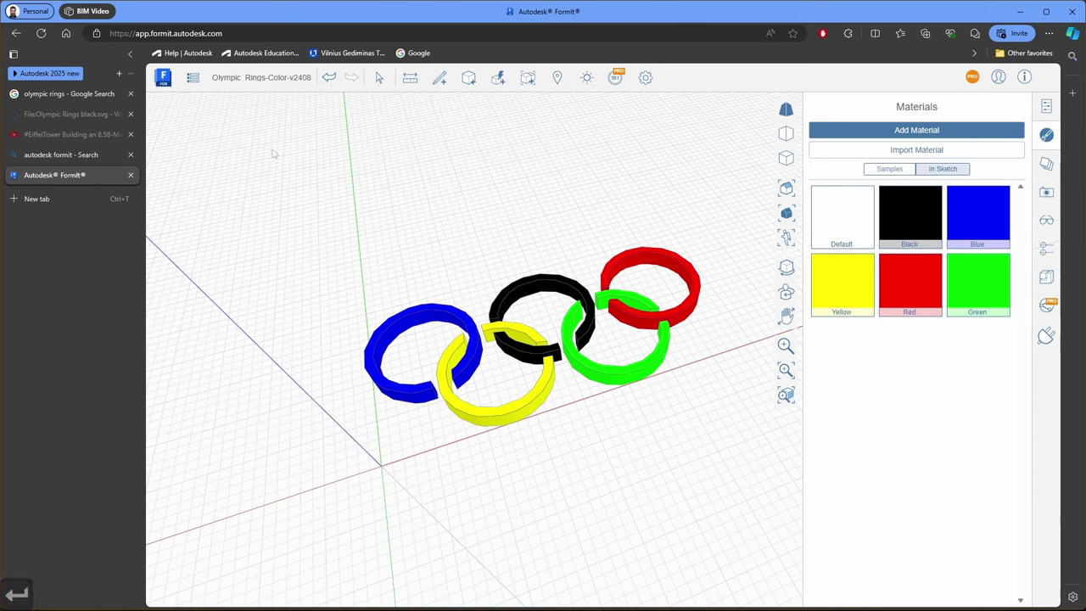
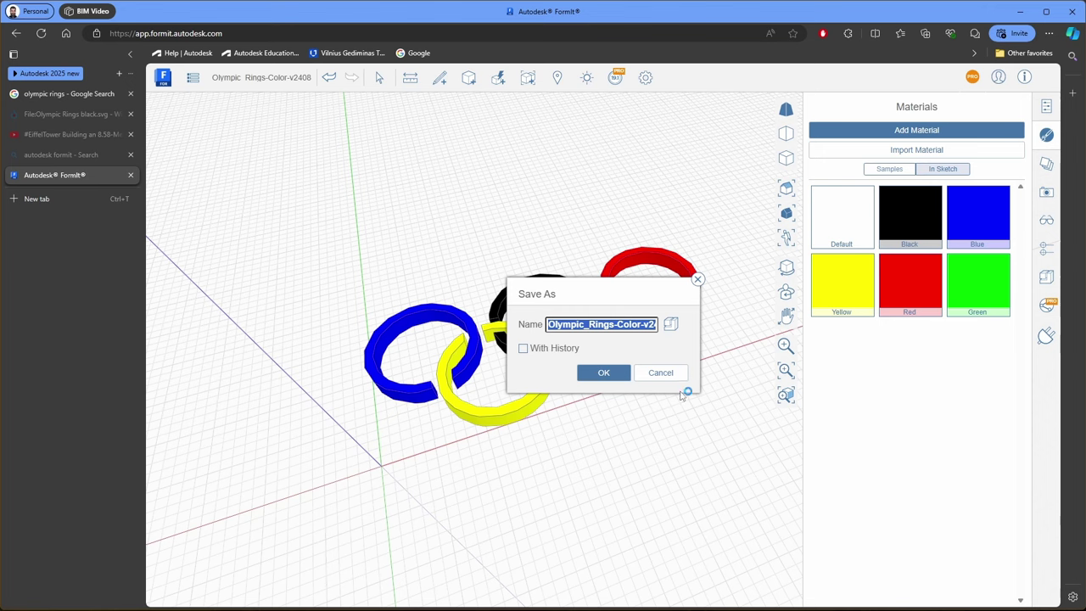
# Confirm saving Olympic_Rings-Color-v2408 as a FormIt .axm without history, downloading it.
pyautogui.click(611, 376)
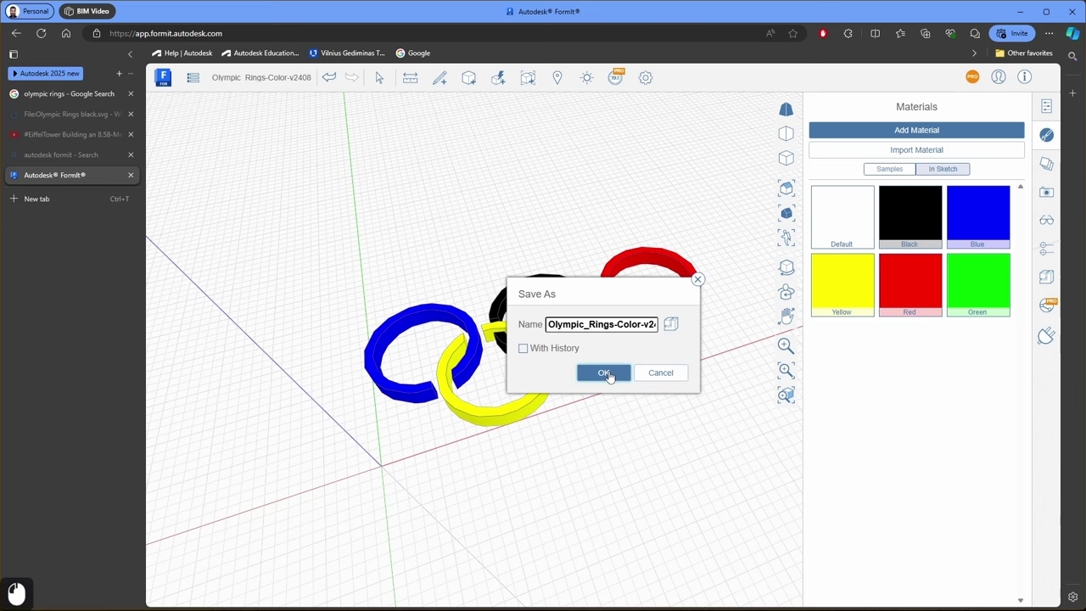
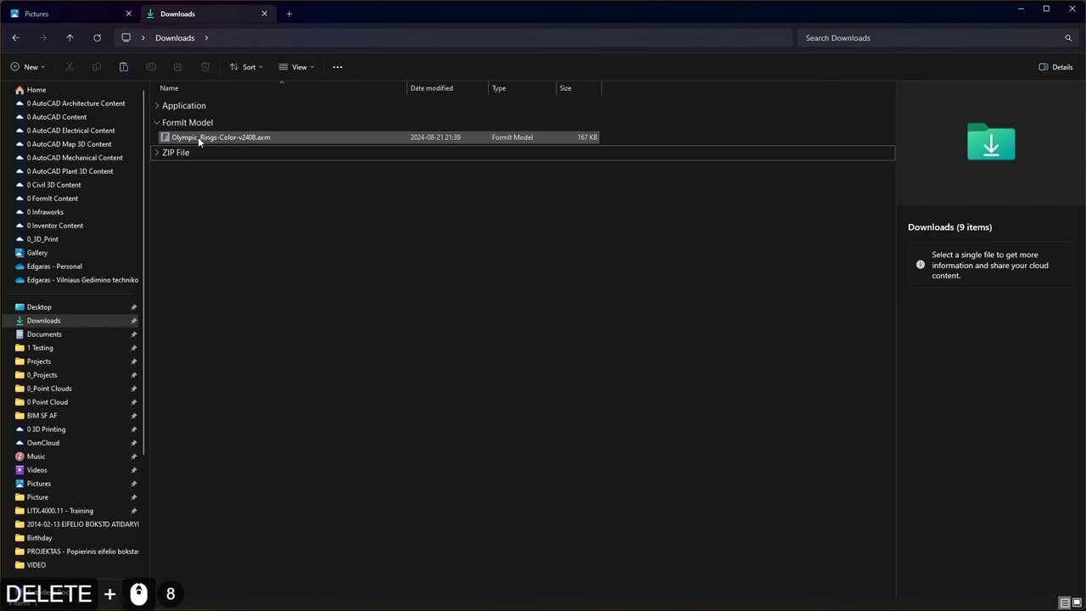
# Cut Olympic_Rings-Color-v2408.axm from Downloads and paste it into the Pictures folder.
pyautogui.click(194, 145)
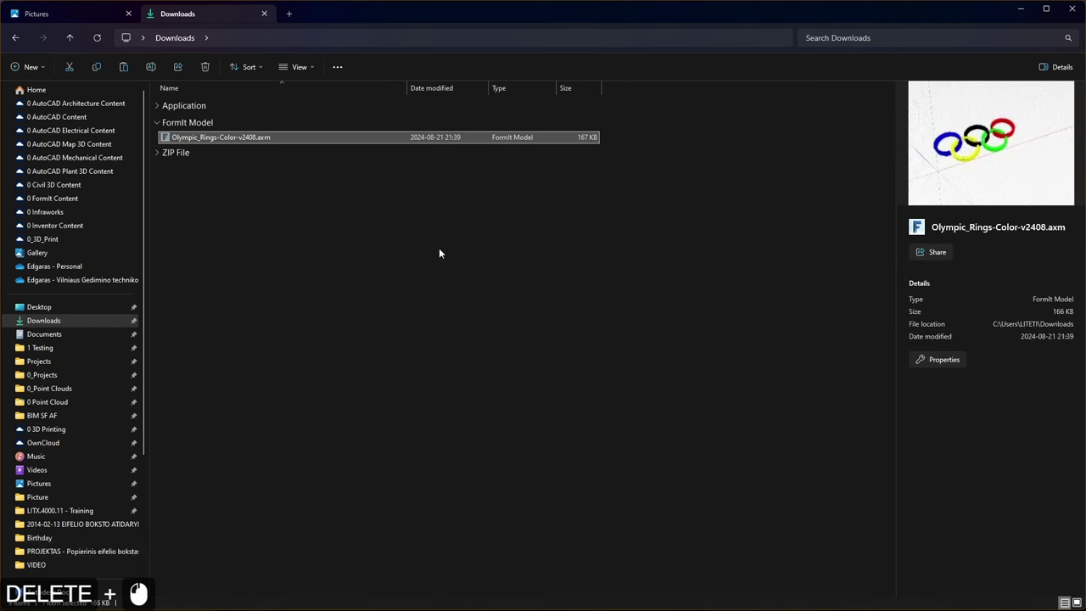
pyautogui.press('ctrl+Delete')
pyautogui.press('ctrl+Delete')
pyautogui.press('ctrl+Delete')
pyautogui.press('ctrl+x')
pyautogui.click(92, 15)
pyautogui.click(448, 451)
pyautogui.press('ctrl+Delete')
pyautogui.press('ctrl+v')
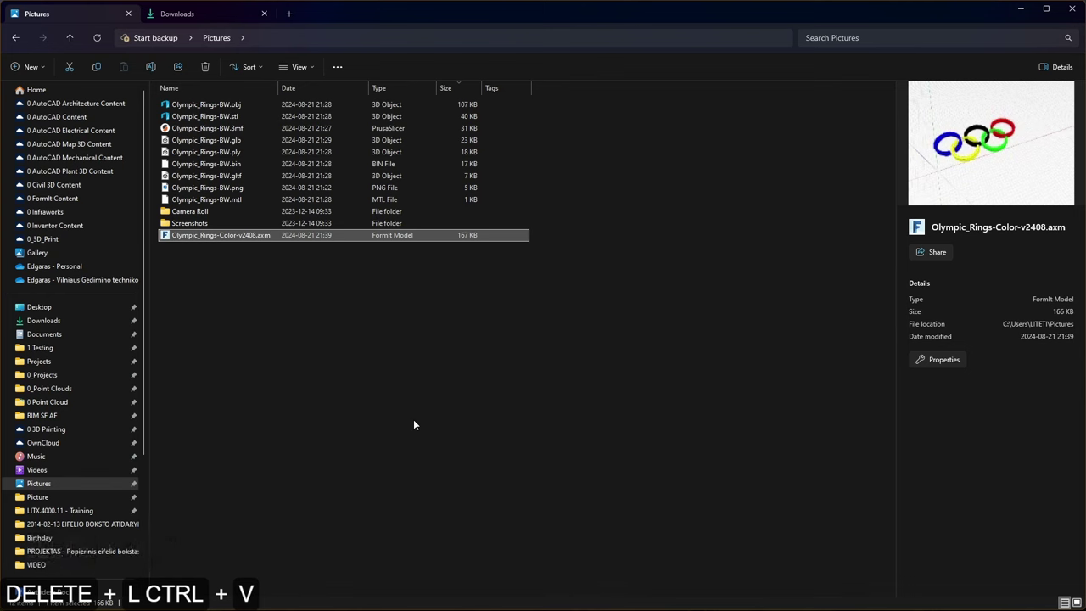
# Clear the selection and create a new folder in Pictures, opening its name for editing.
pyautogui.click(415, 421)
pyautogui.click(50, 71)
pyautogui.click(47, 96)
pyautogui.press('shift+Delete')
pyautogui.press('shift+Delete')
pyautogui.press('shift+Delete')
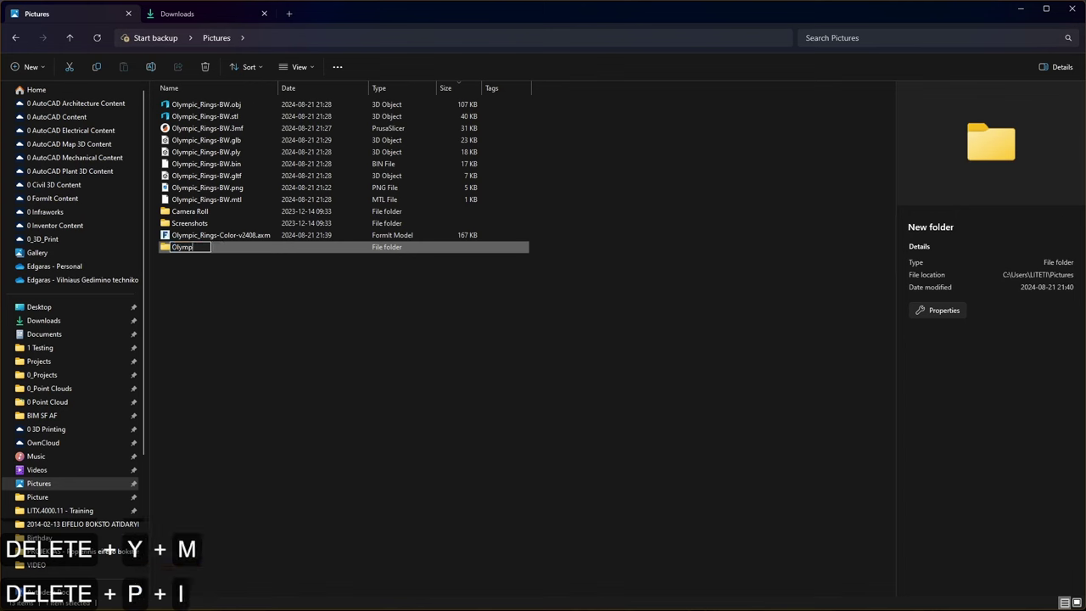
pyautogui.press('shift+space')
pyautogui.click(285, 347)
pyautogui.click(286, 346)
pyautogui.click(211, 246)
pyautogui.click(205, 249)
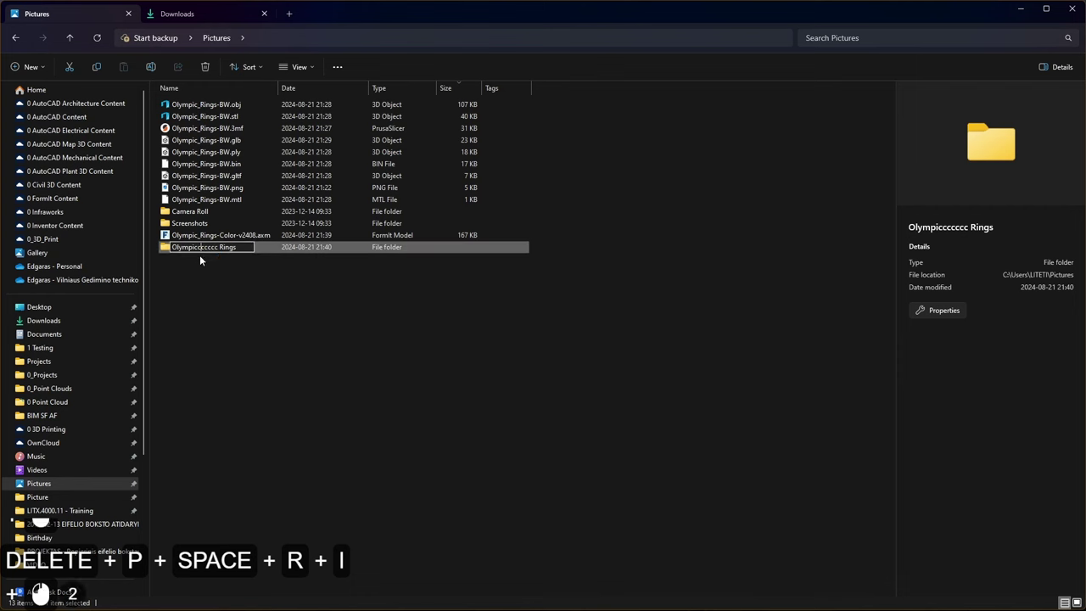
# Name the folder Olympic Rings, removing stray characters, and confirm it.
pyautogui.press('Delete')
pyautogui.press('5')
pyautogui.press('BackSpace')
pyautogui.click(241, 303)
pyautogui.click(243, 236)
pyautogui.press('ctrl+i')
pyautogui.click(229, 202)
pyautogui.press('ctrl+i')
pyautogui.press('ctrl+i')
pyautogui.press('ctrl+i')
pyautogui.press('ctrl+shift+i')
pyautogui.press('ctrl+shift+i')
pyautogui.press('ctrl+shift+i')
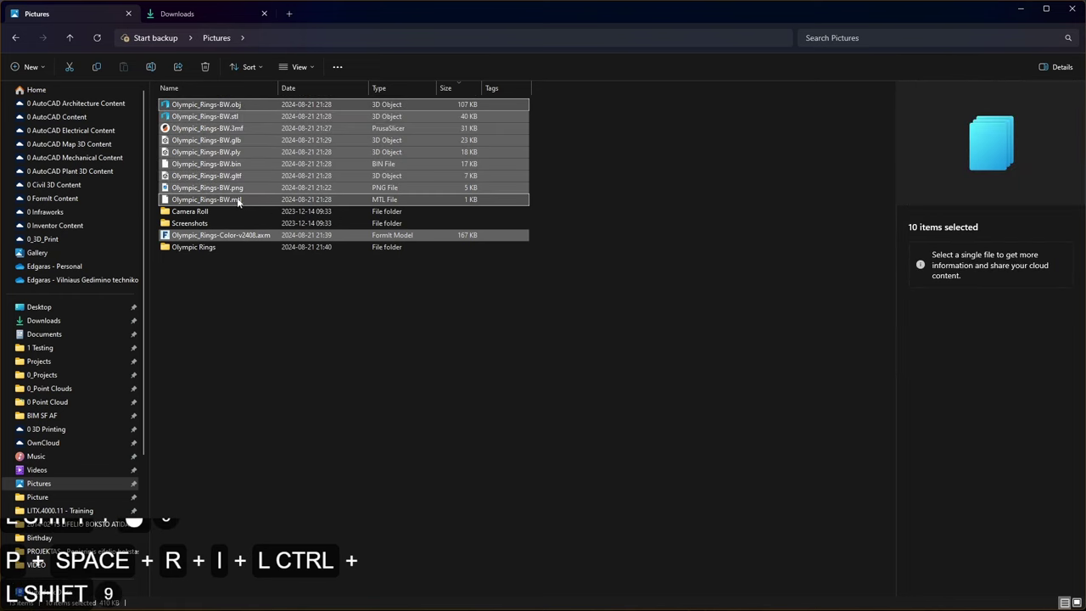
# Move the ten selected ring files, including the .axm, into Olympic Rings and view its contents as Details.
pyautogui.click(241, 201)
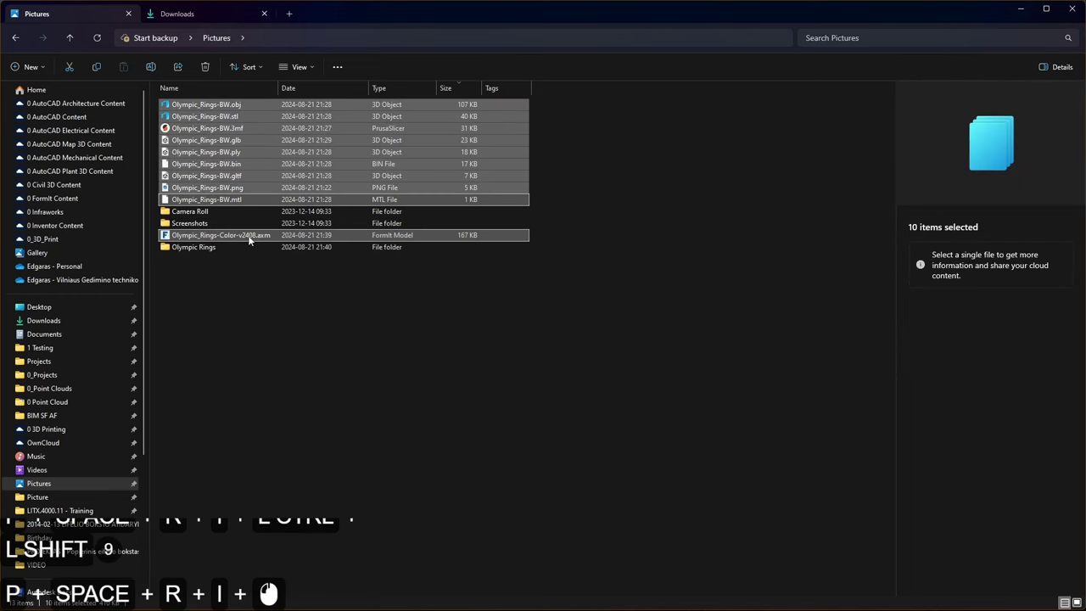
pyautogui.click(262, 238)
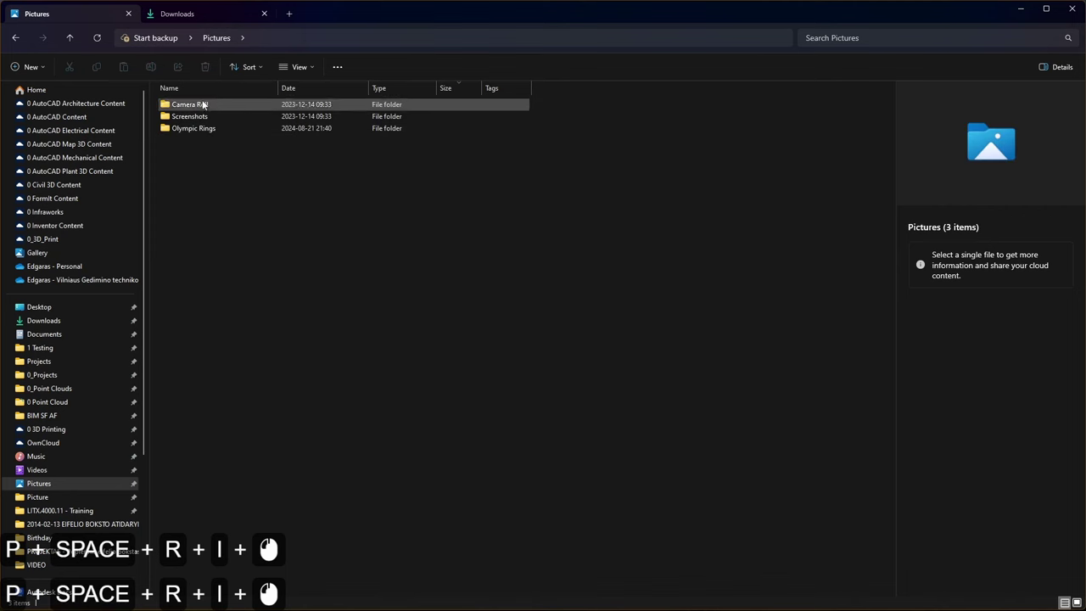
pyautogui.click(204, 132)
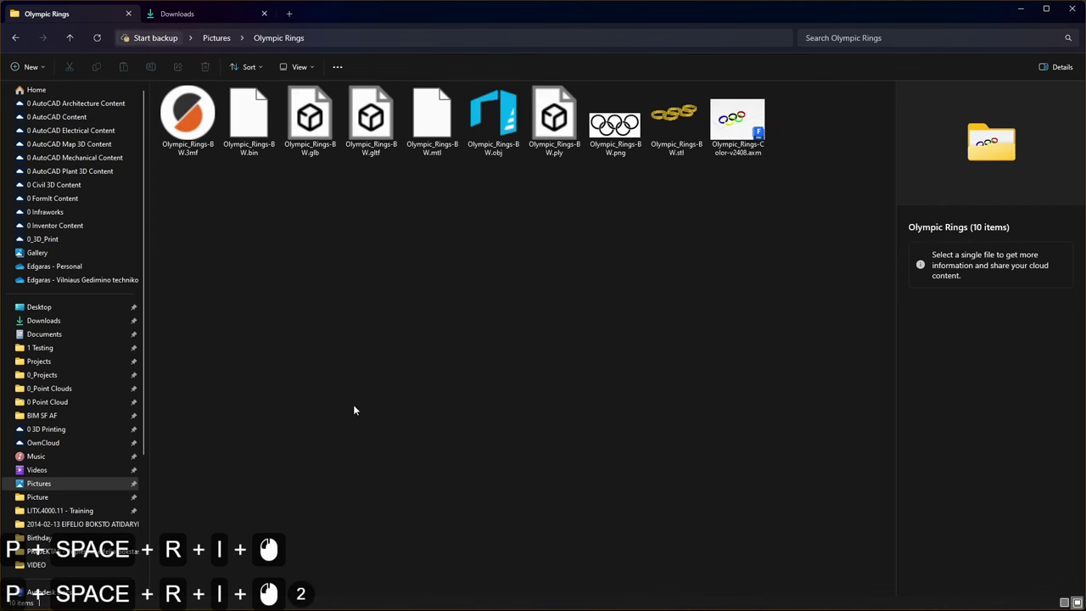
pyautogui.click(521, 417)
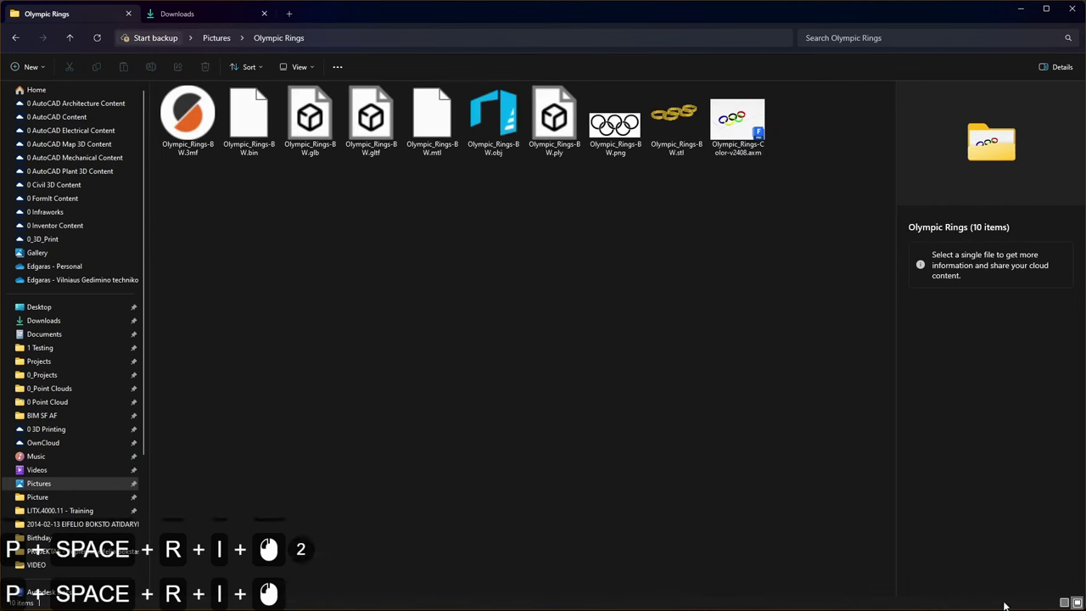
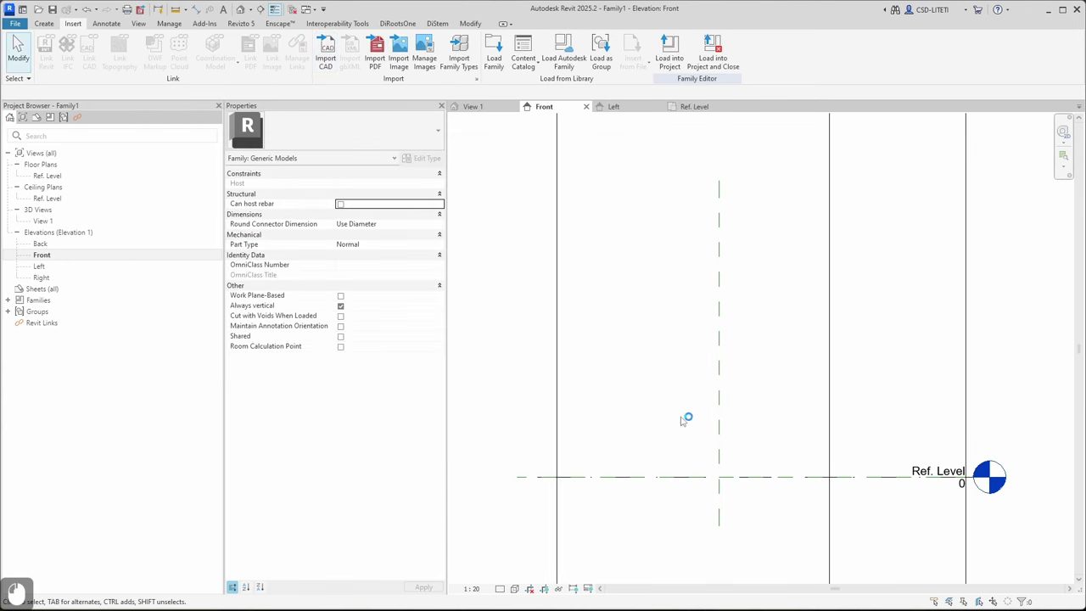
# Adjust the Front elevation zoom to fit the imported Olympic rings geometry.
pyautogui.scroll(-3)
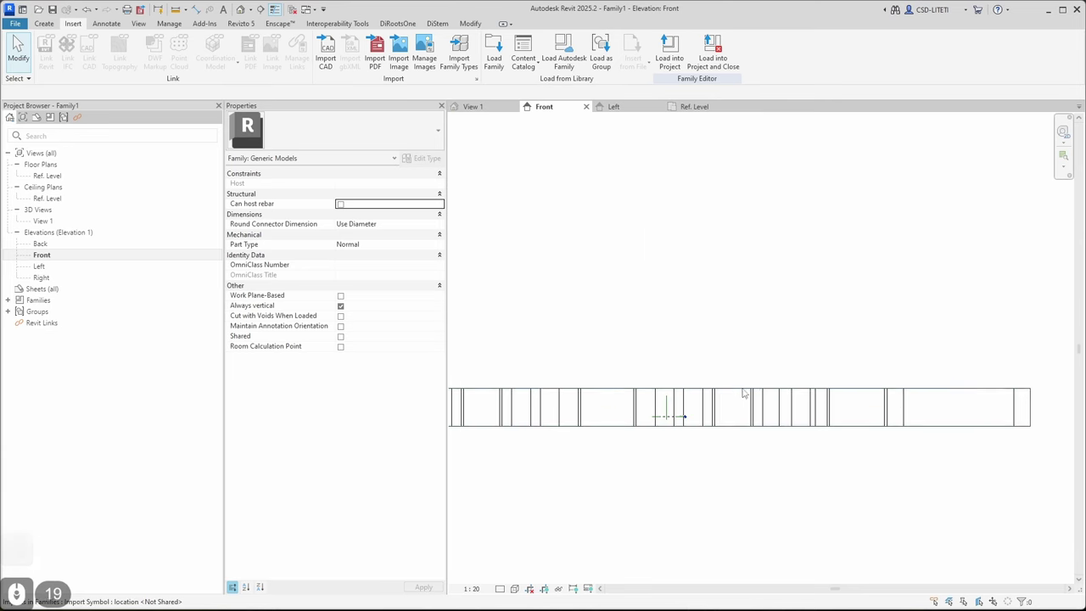
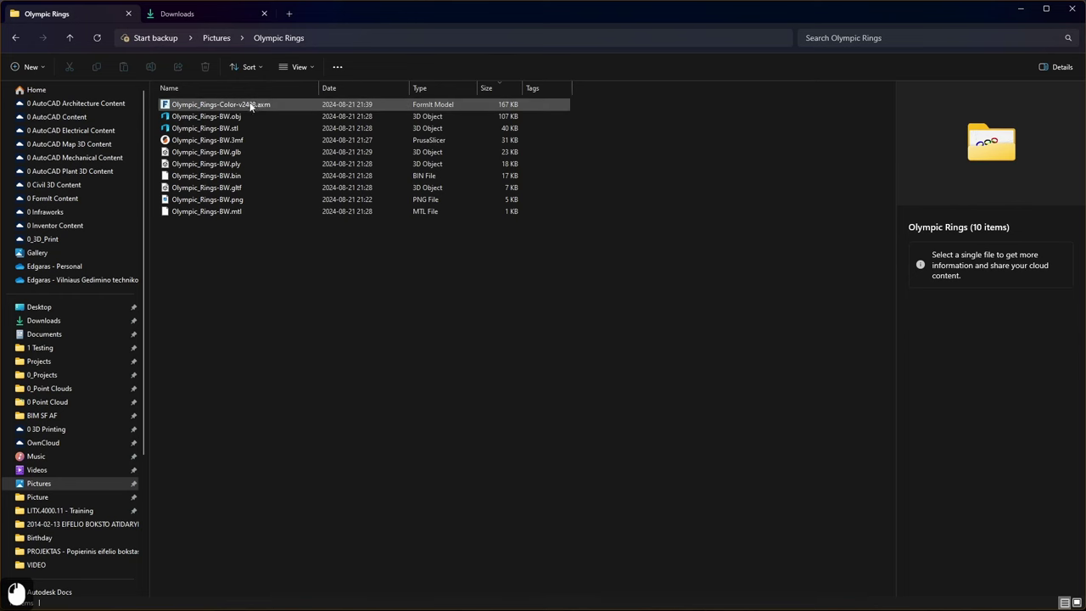
# Copy the name Olympic_Rings-Color-v2408 from the FormIt file and return to Revit's Save As dialog.
pyautogui.click(228, 106)
pyautogui.doubleClick(251, 105)
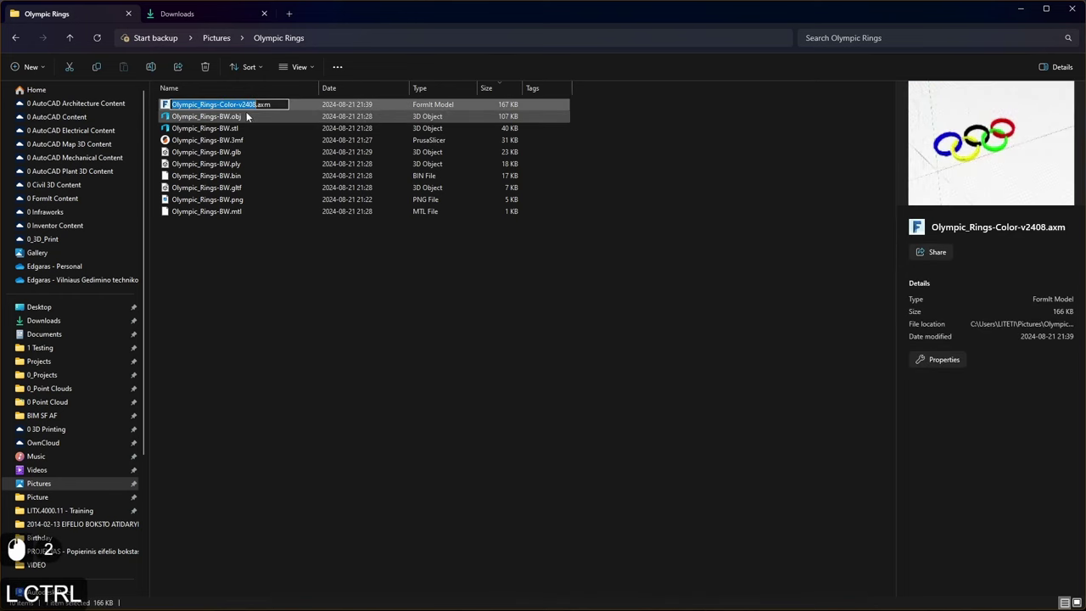
pyautogui.press('ctrl+c')
pyautogui.click(1018, 11)
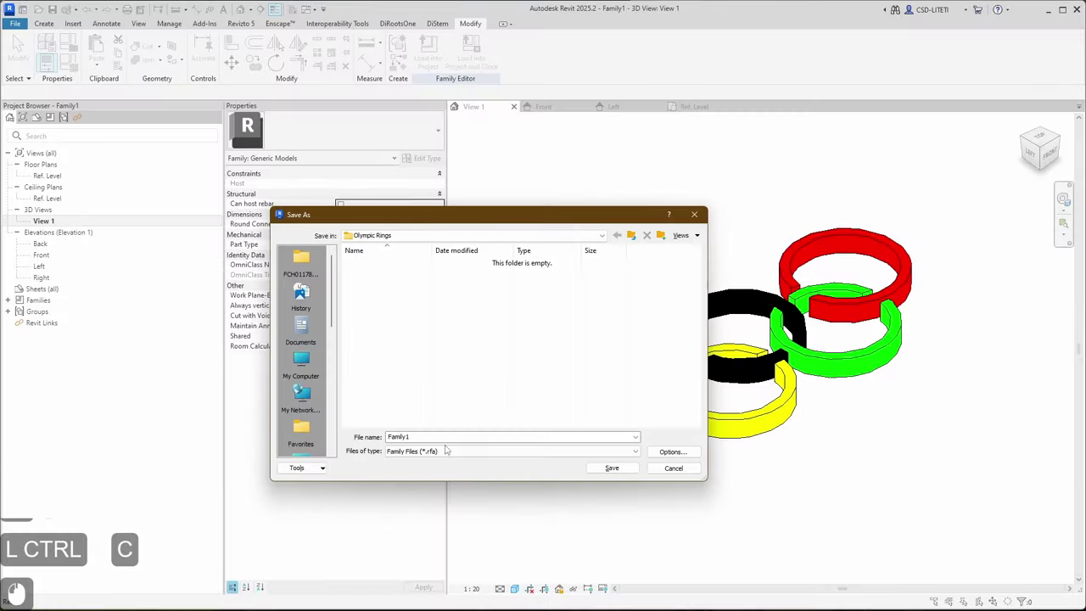